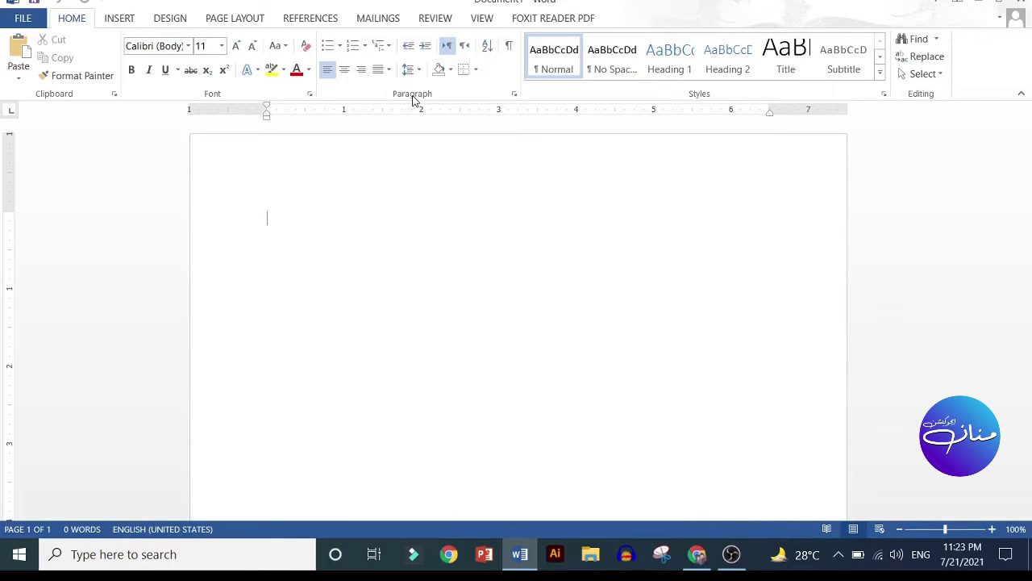
Show the Insert ribbon with the table and picture commands.
click(123, 29)
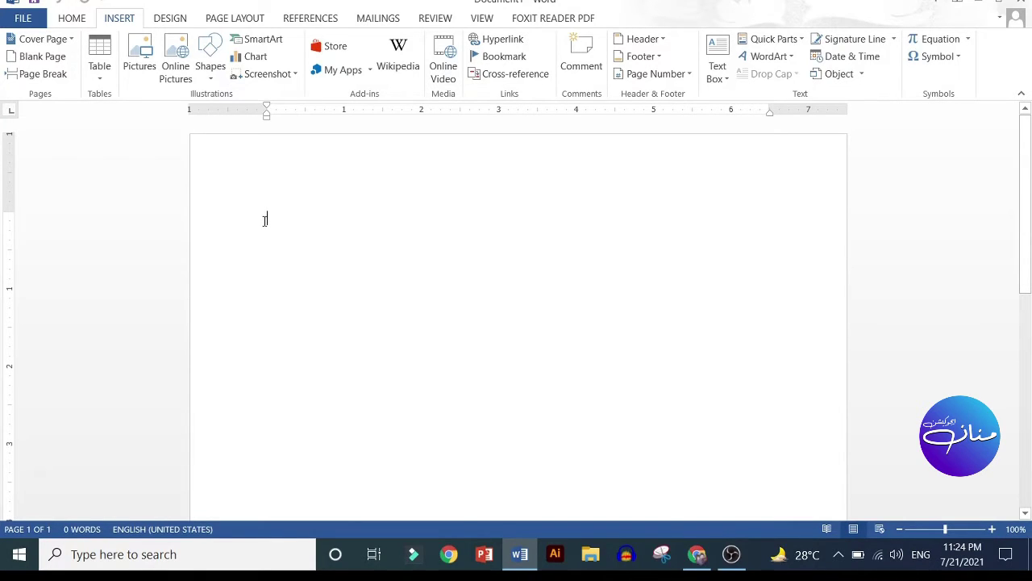
Add the heading MANNAN EDUCATION SYSTEM in capitals and center it on the page.
key(shift+m)
text(annan)
key(space)
text(educat)
key(space)
text(sysmeem)
text(TMEEM)
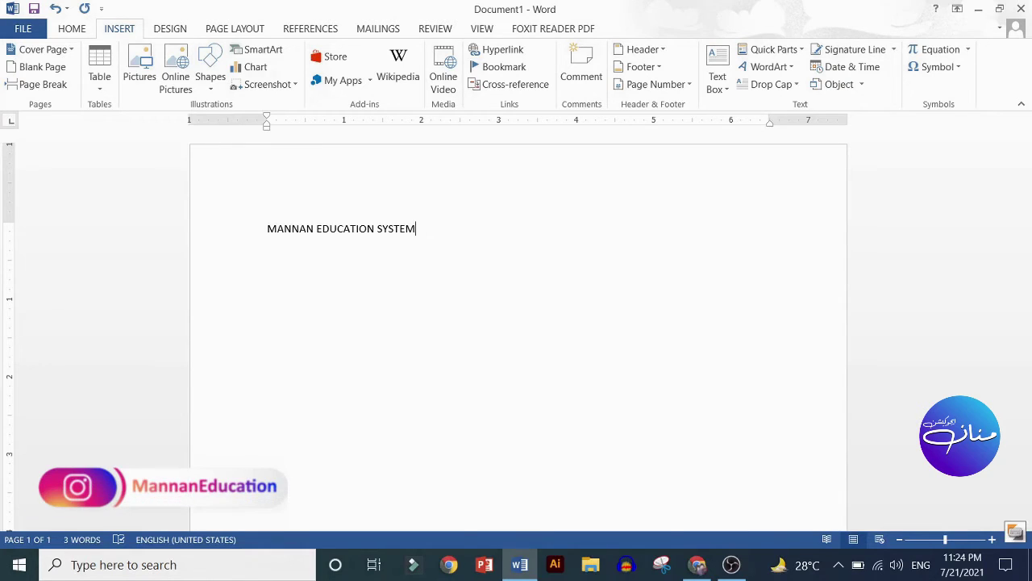
text(TMEEM)
key(ctrl+Caps_Lock)
key(ctrl+e)
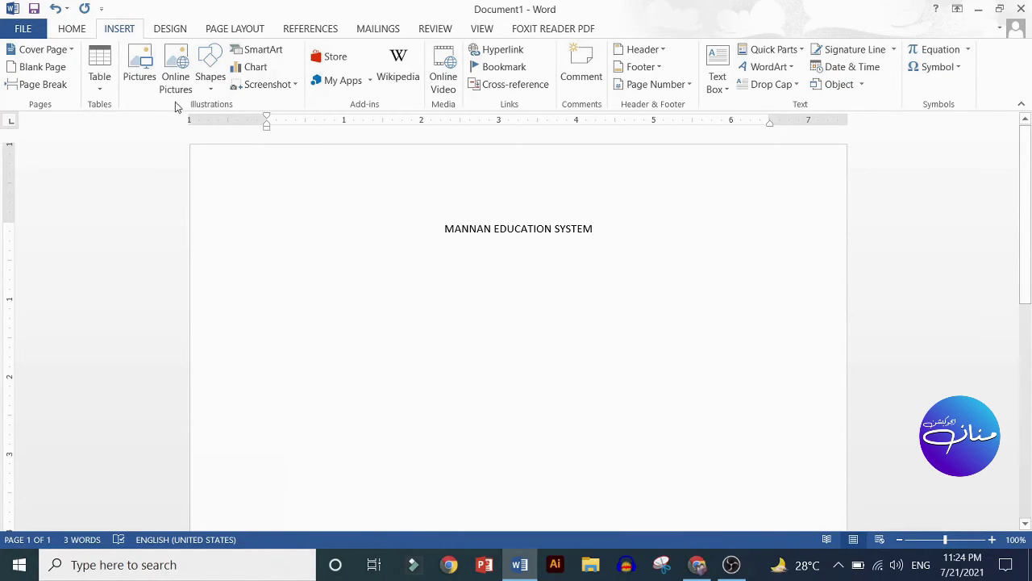
key(ctrl+e)
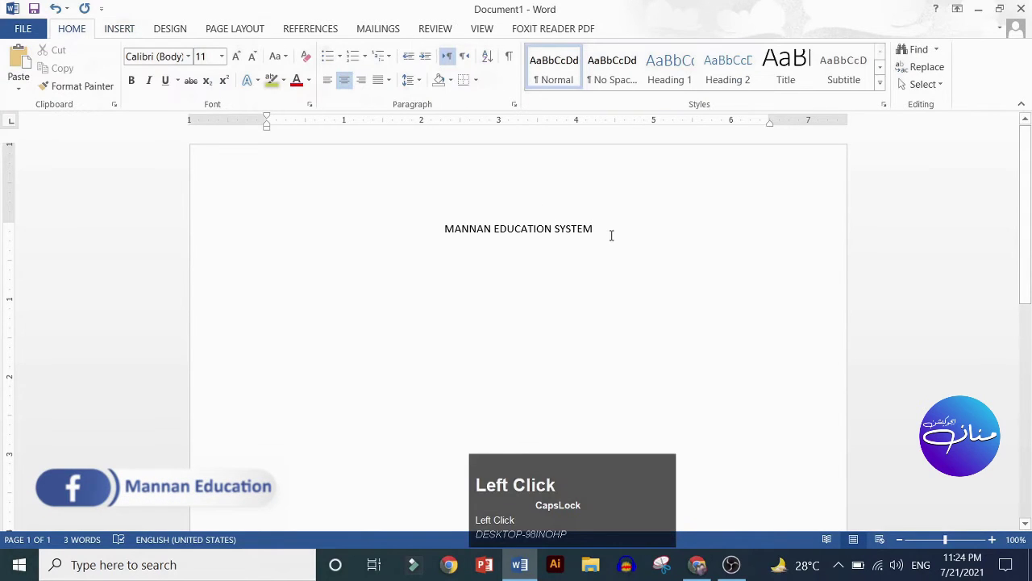
Make the heading 22 pt bold Times New Roman and leave the cursor at its end.
drag(516, 217, 244, 64)
click(244, 64)
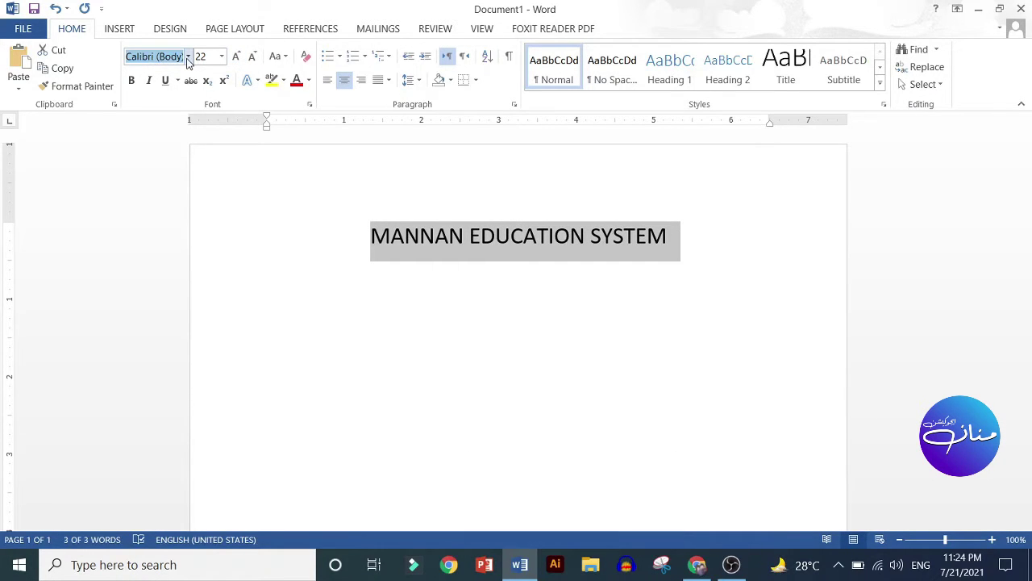
click(189, 63)
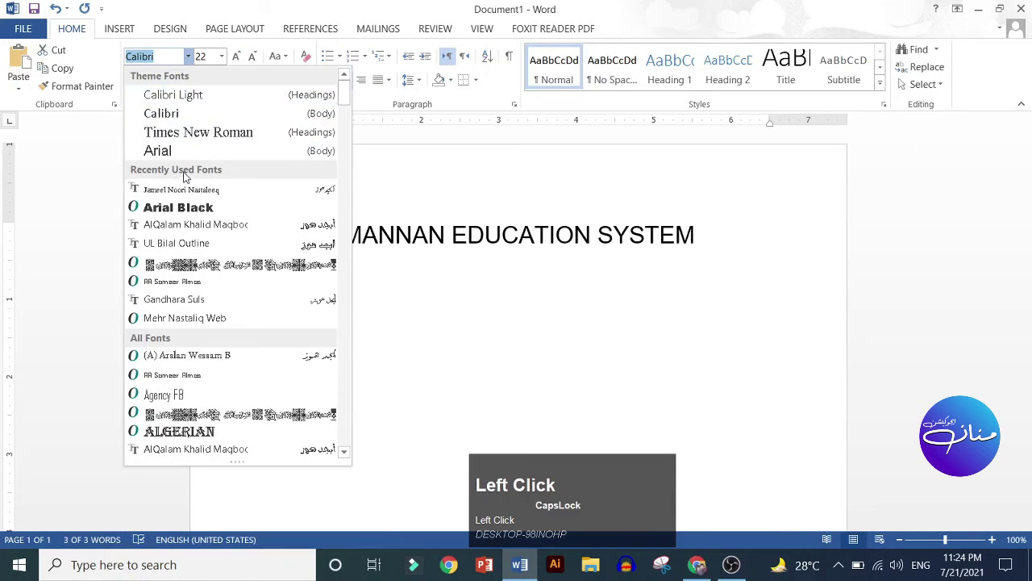
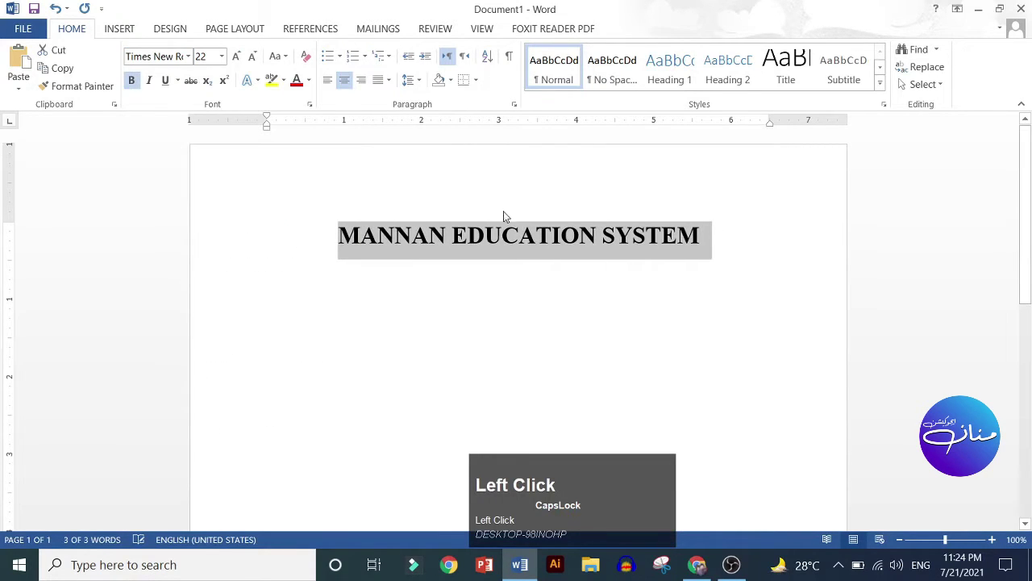
click(715, 243)
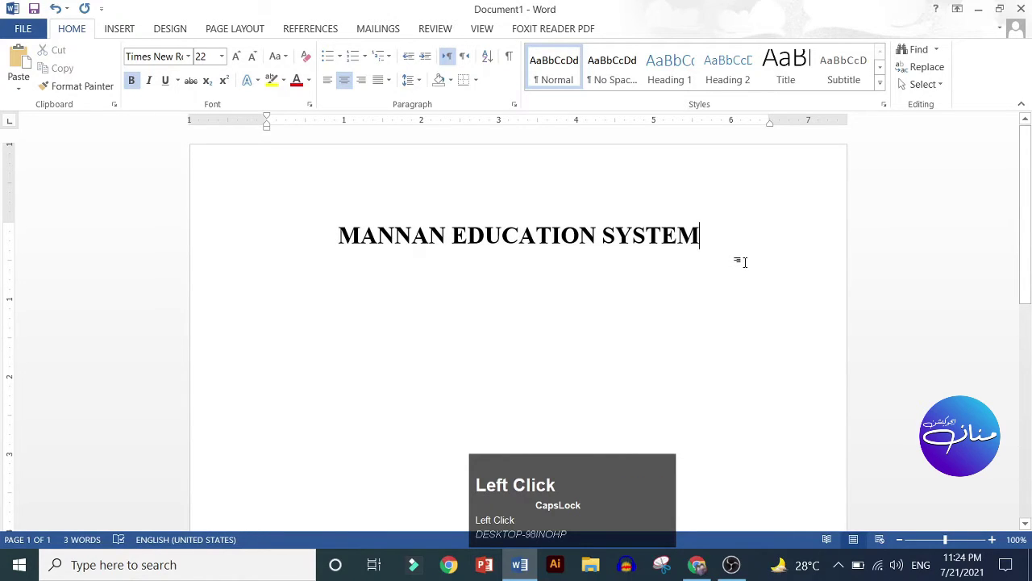
Add the subtitle ANNUAL REPORT CARD on a new line below the heading.
key(Return)
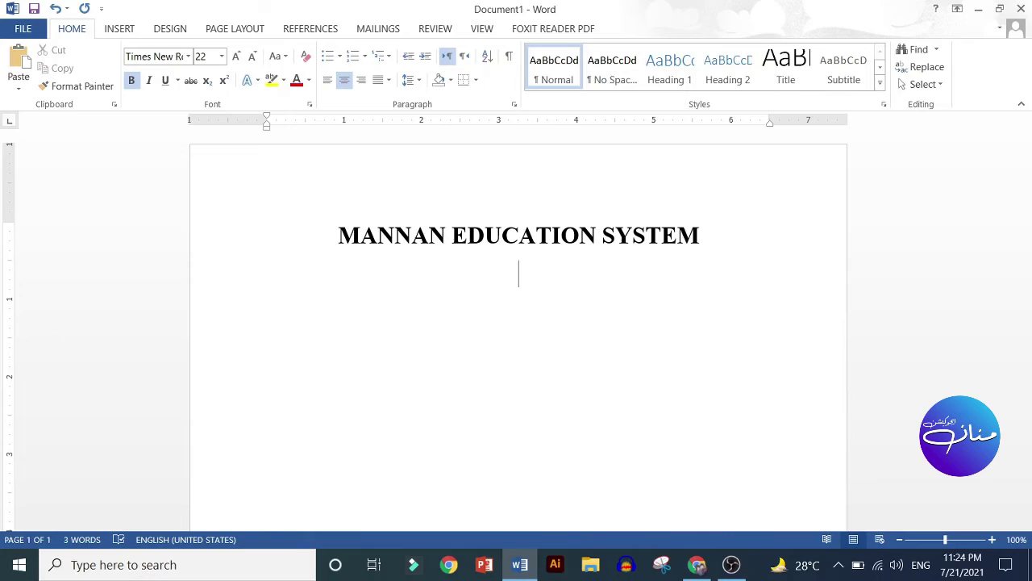
text(annual)
key(space)
text(re)
text(REPOrt)
key(space)
text(Cpacerd)
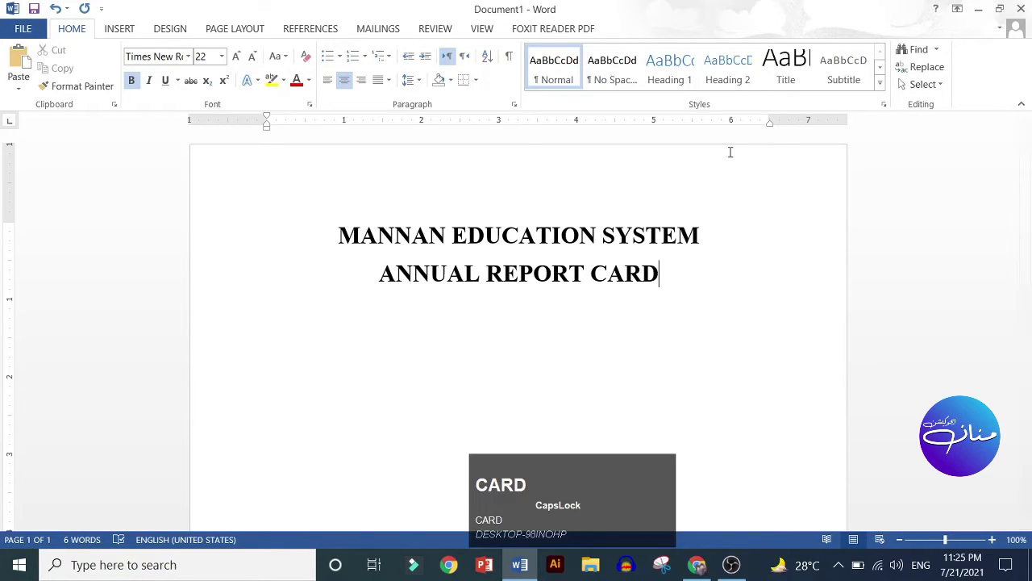
Adjust the line spacing of both headings, set the subtitle to 18 pt and start a new line.
drag(670, 276, 424, 87)
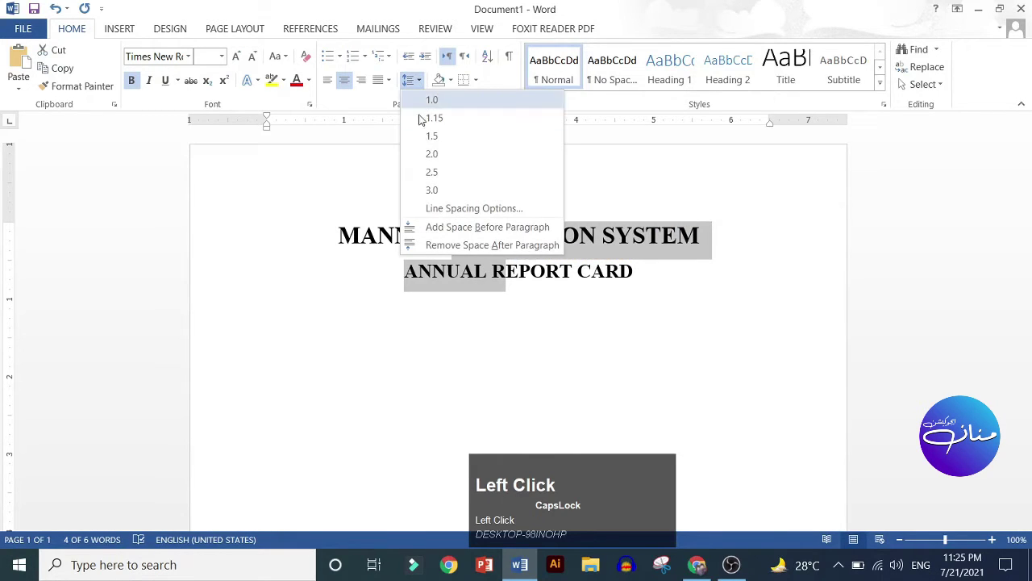
click(441, 109)
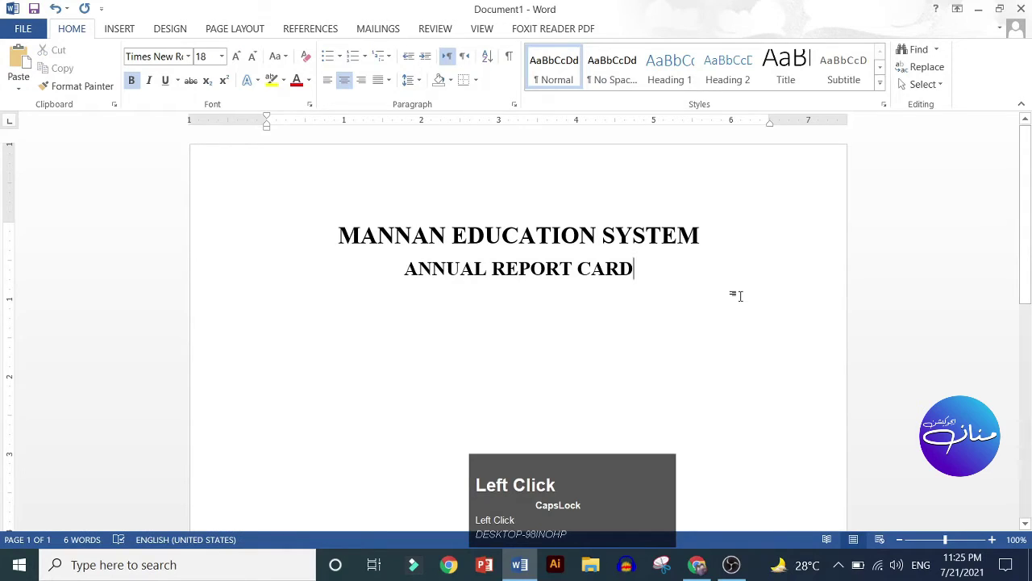
key(Return)
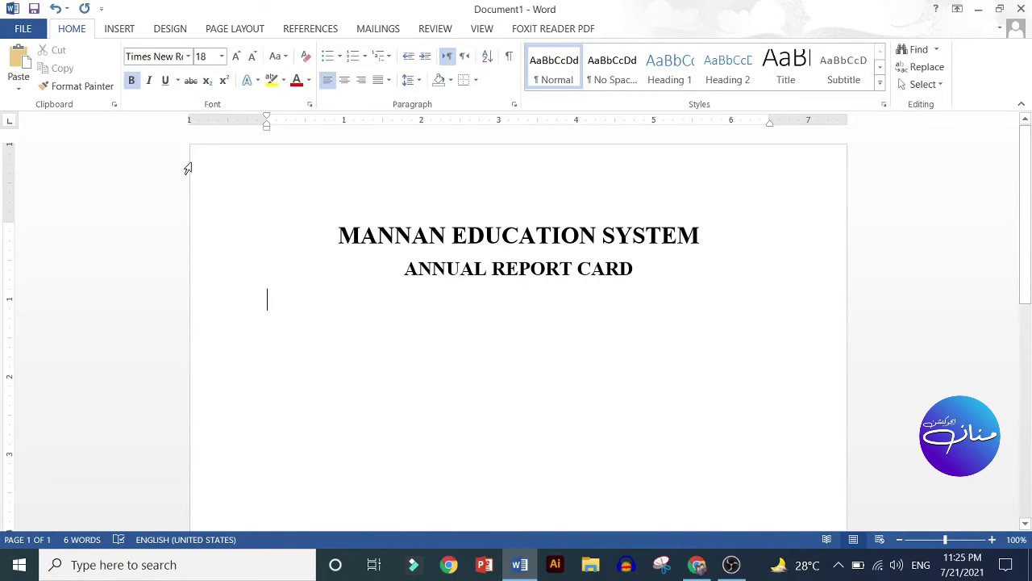
Start a left-aligned empty line below the headings and show the table insertion commands.
key(Return)
click(127, 34)
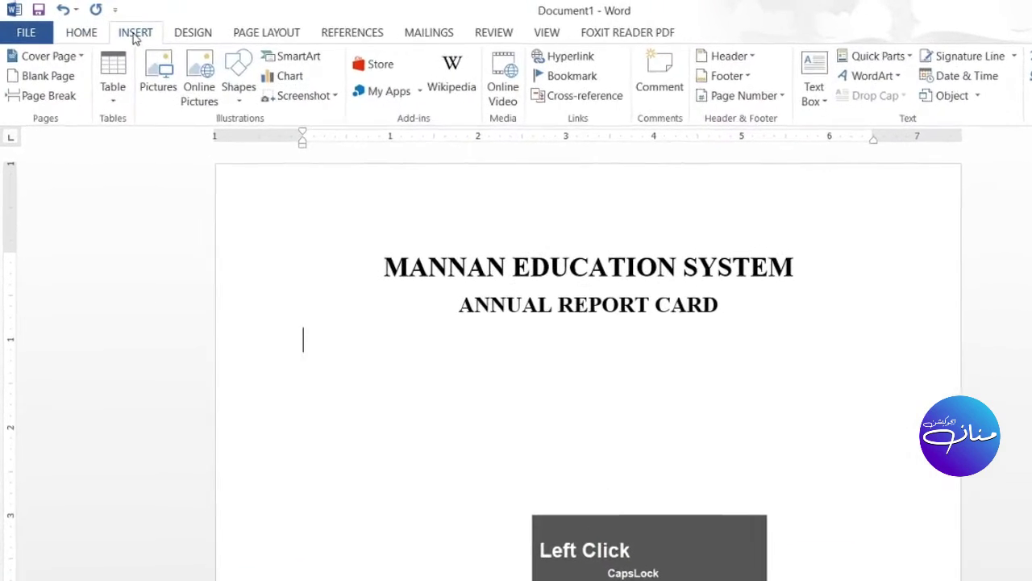
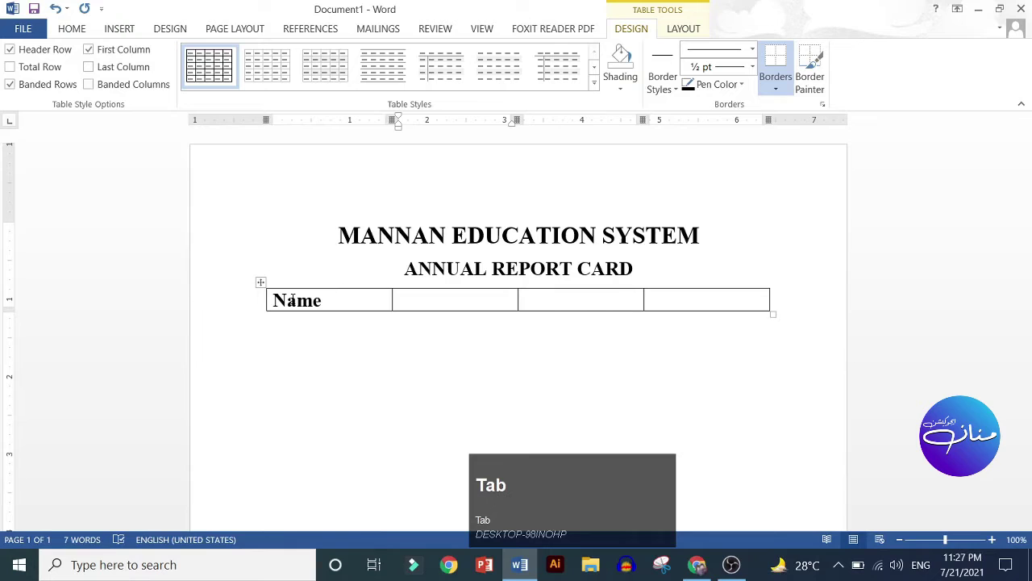
Move to the last cell of the Name row and add a second table row.
key(Tab)
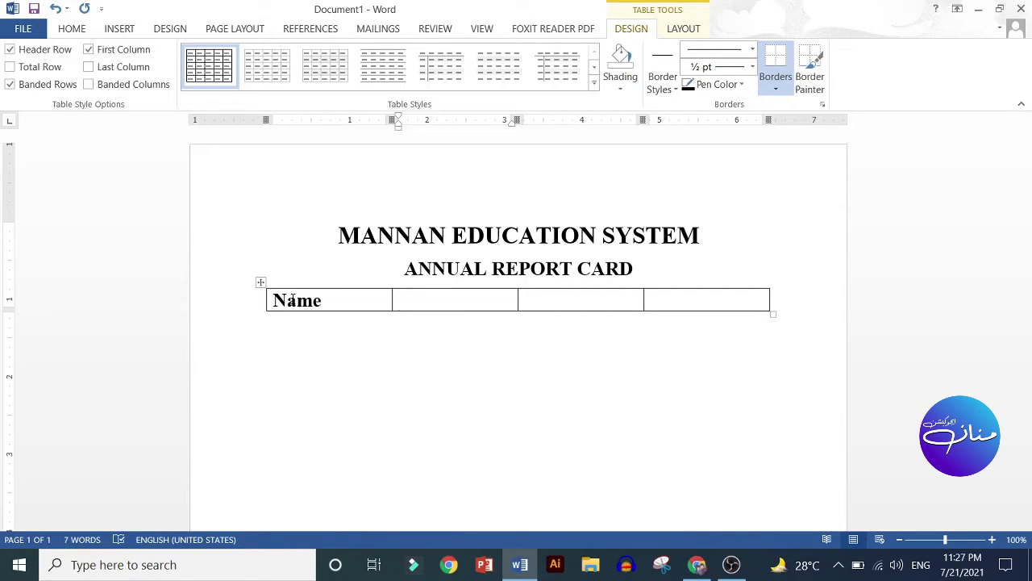
key(Tab)
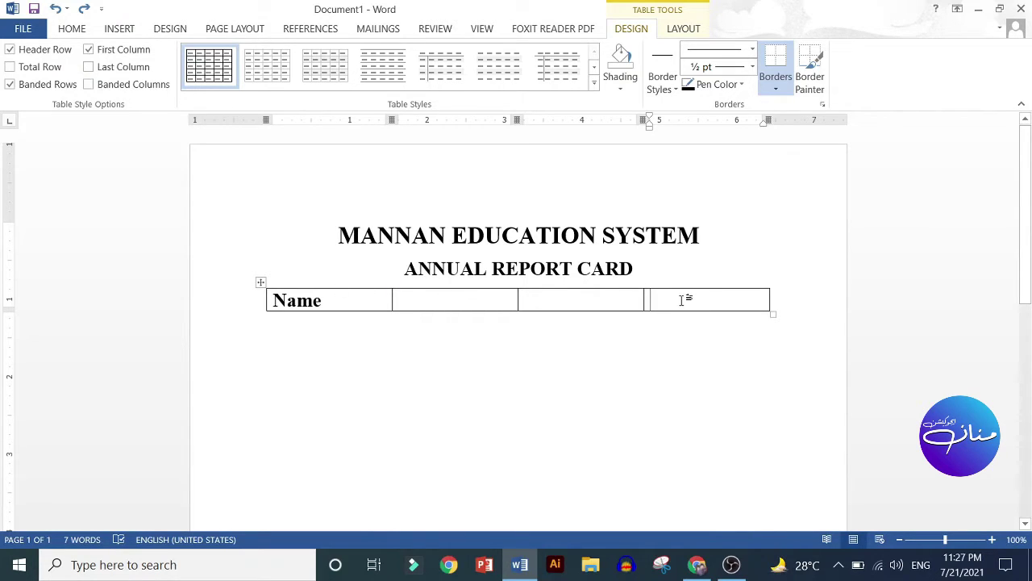
click(667, 295)
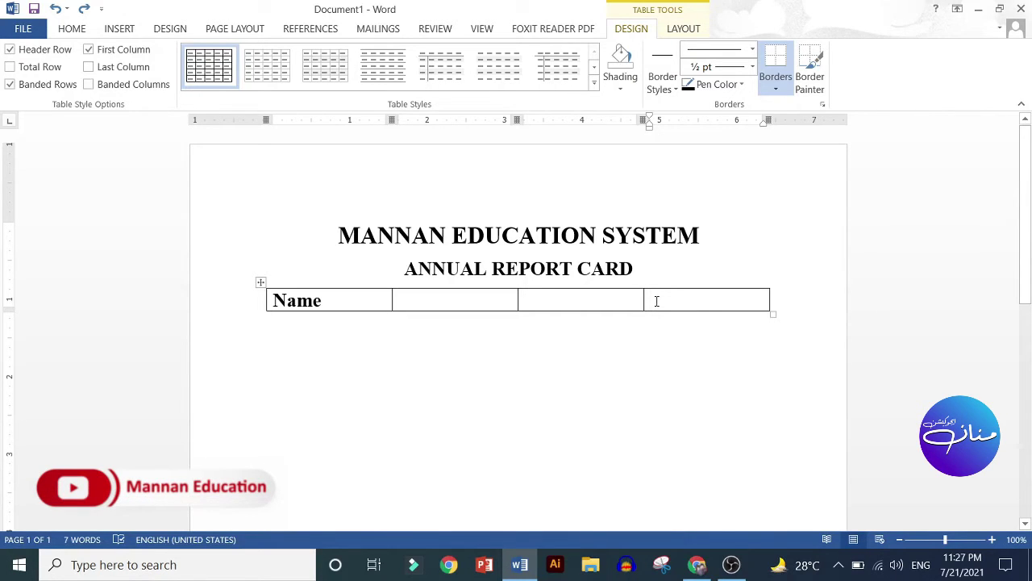
key(Tab)
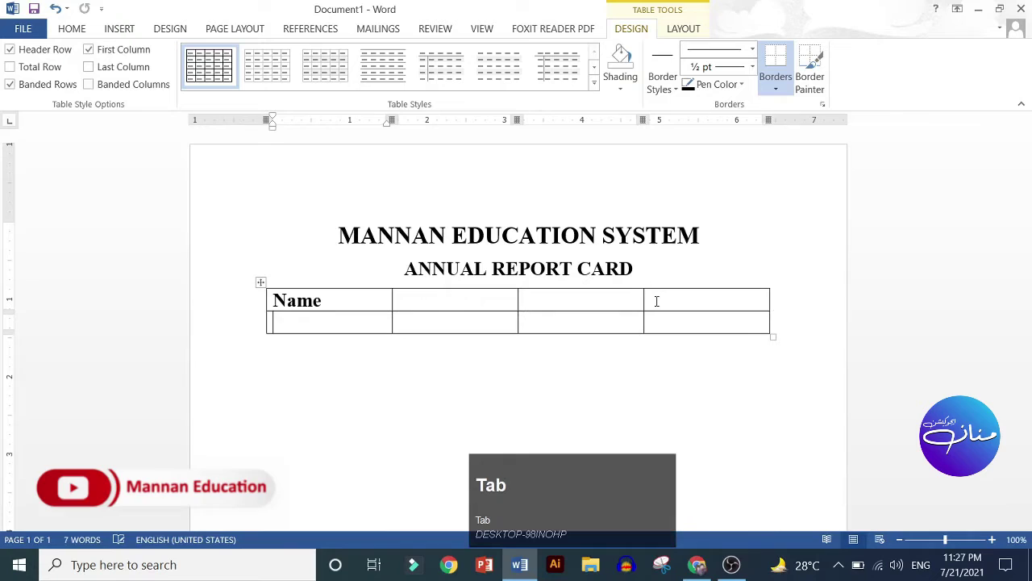
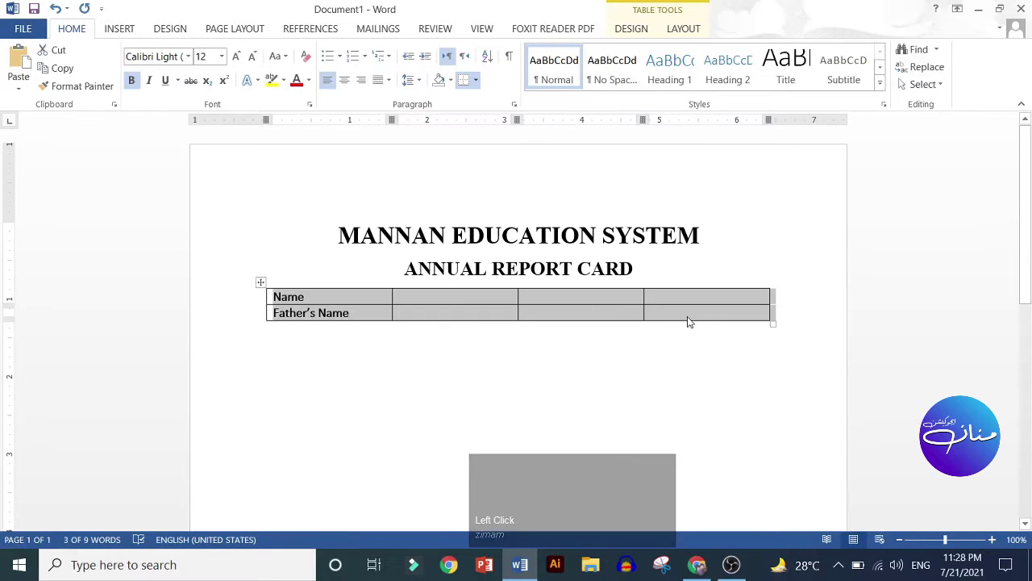
Fill the third row with Class, 8th and Roll #, ending in its last cell.
click(688, 315)
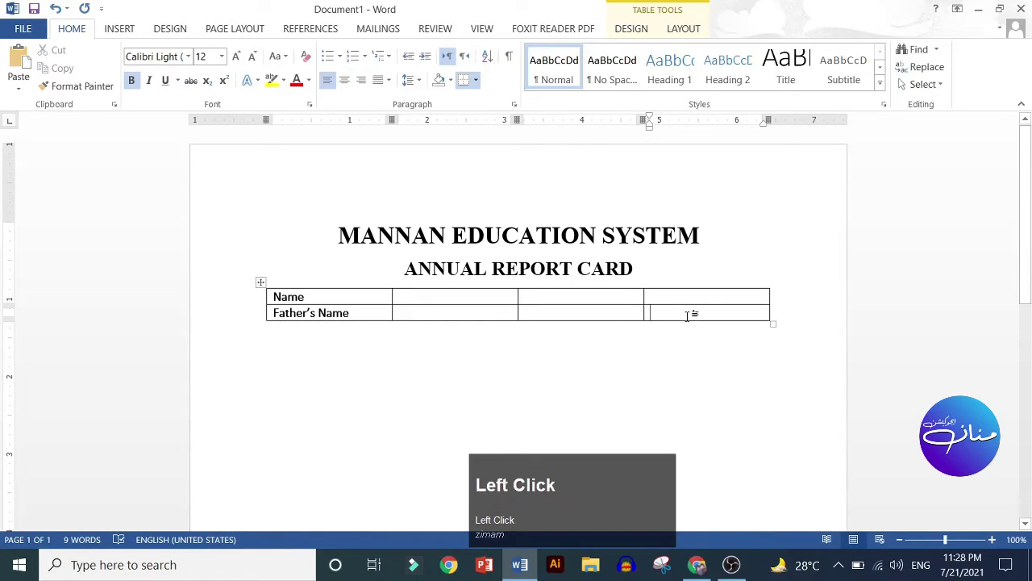
key(Tab)
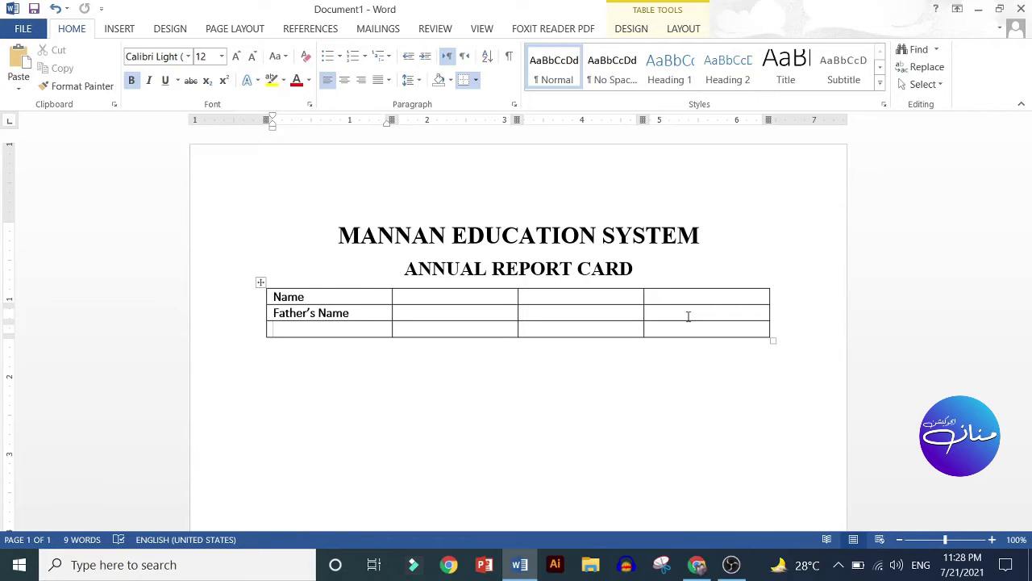
key(Tab)
text(lass)
key(Tab)
text(8th)
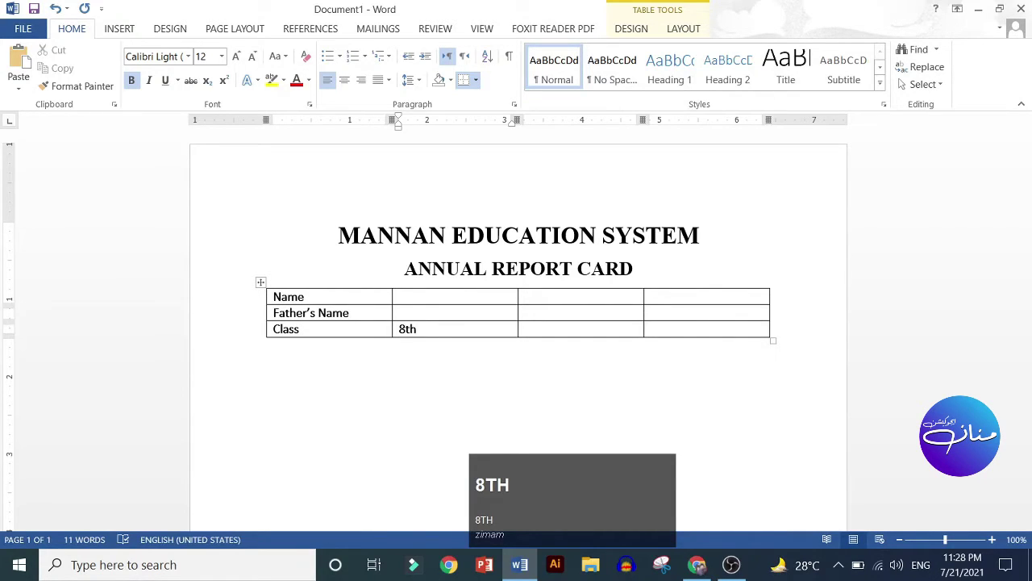
key(Tab)
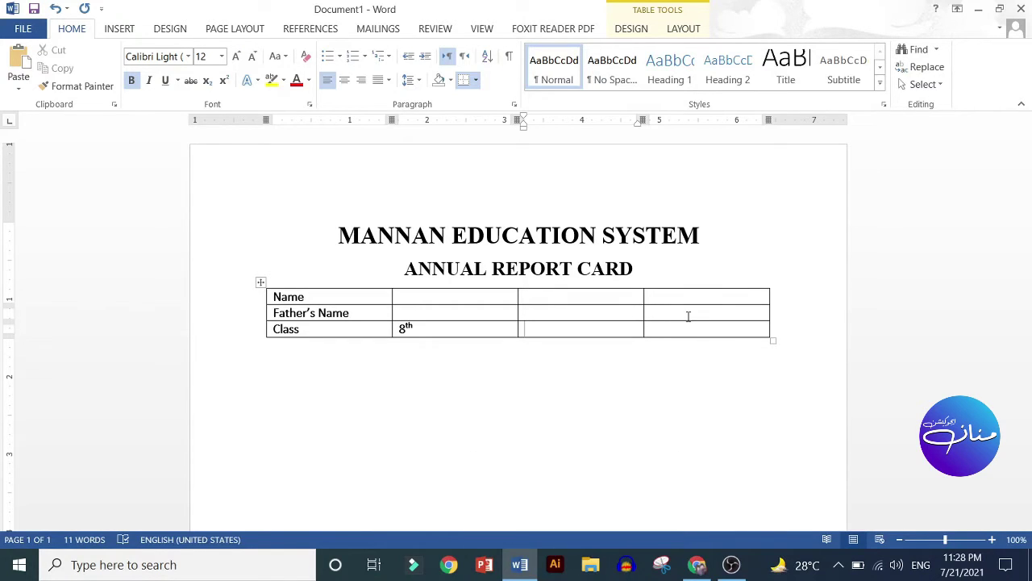
text(oll)
key(space)
key(shift+3)
key(Tab)
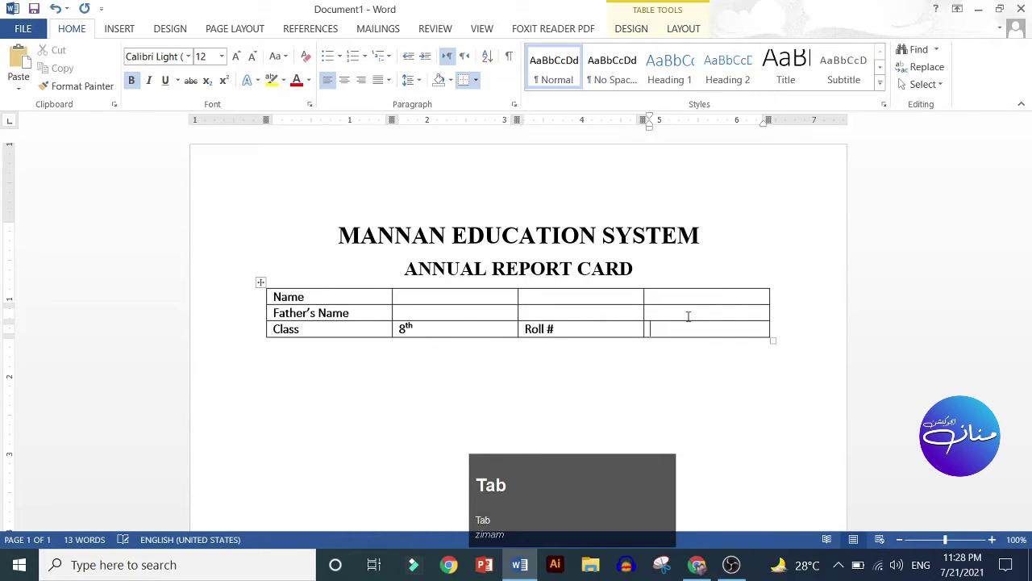
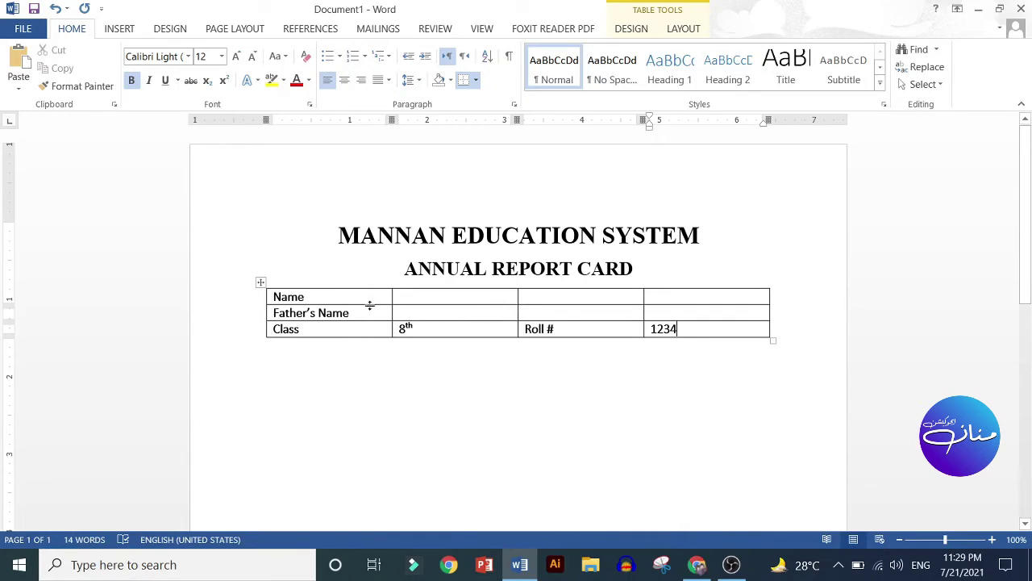
Merge the empty cells beside Name, then undo the merge that joined both rows.
drag(429, 296, 512, 302)
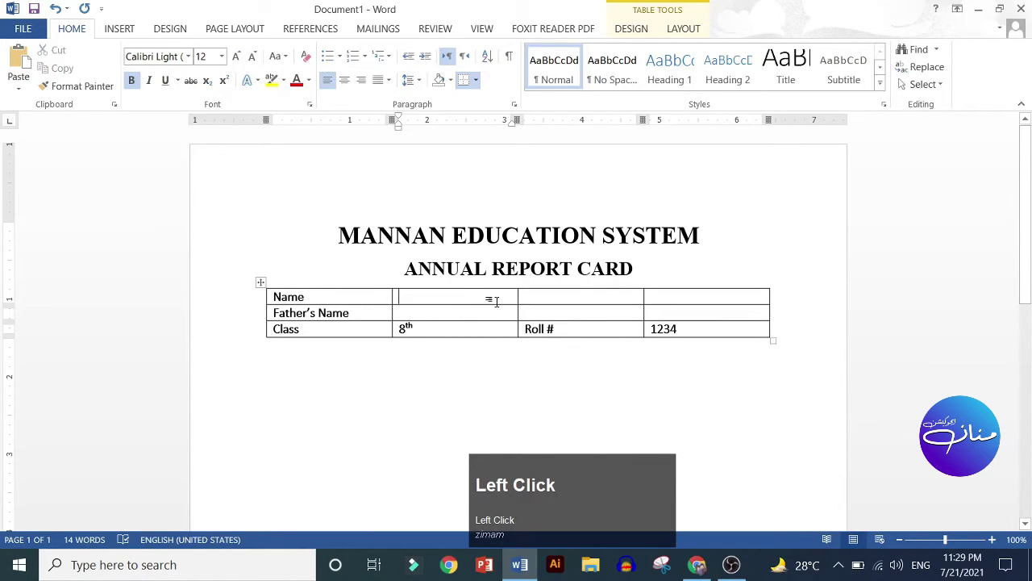
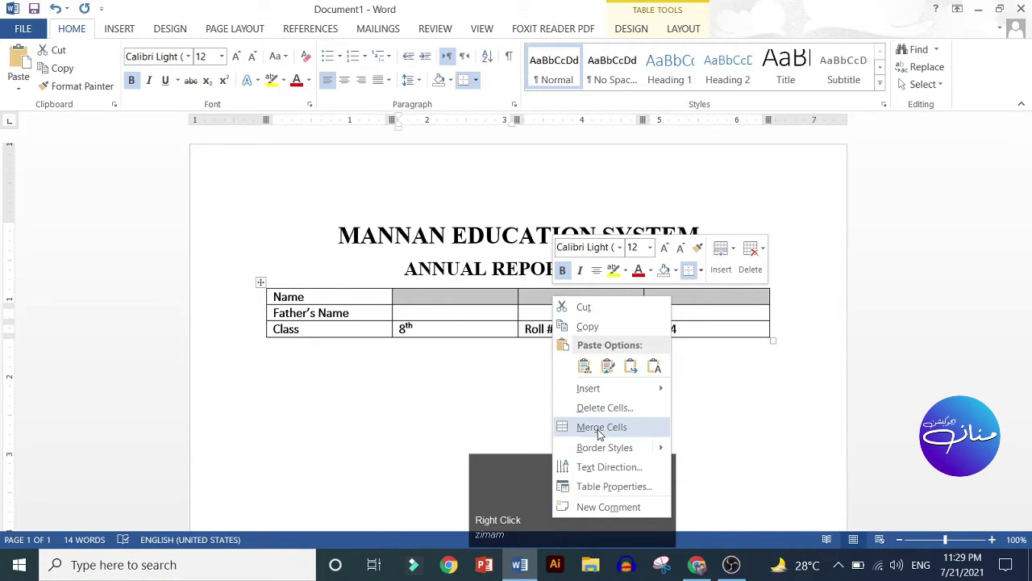
drag(602, 434, 412, 312)
drag(418, 312, 564, 320)
right_click(563, 320)
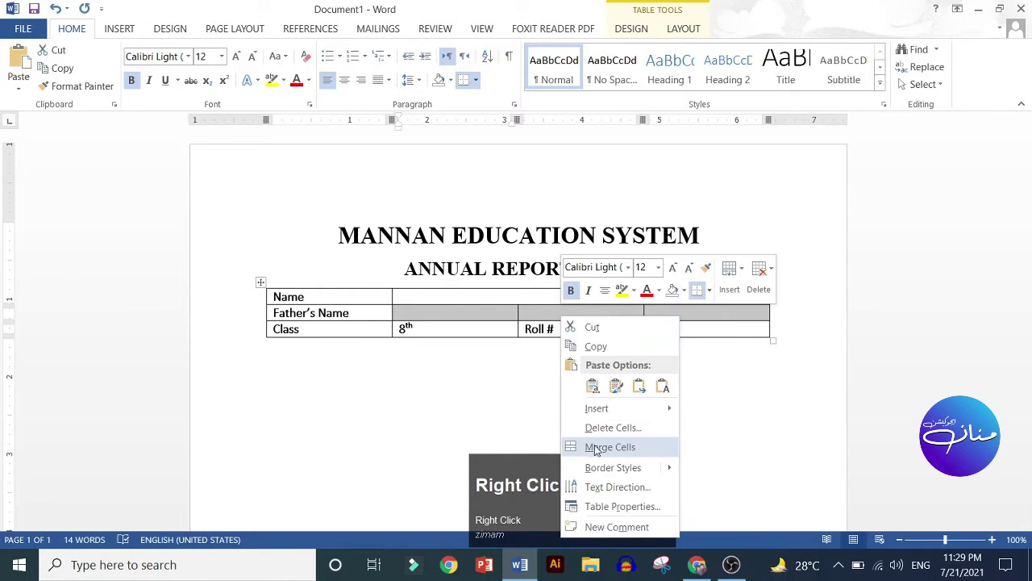
click(598, 449)
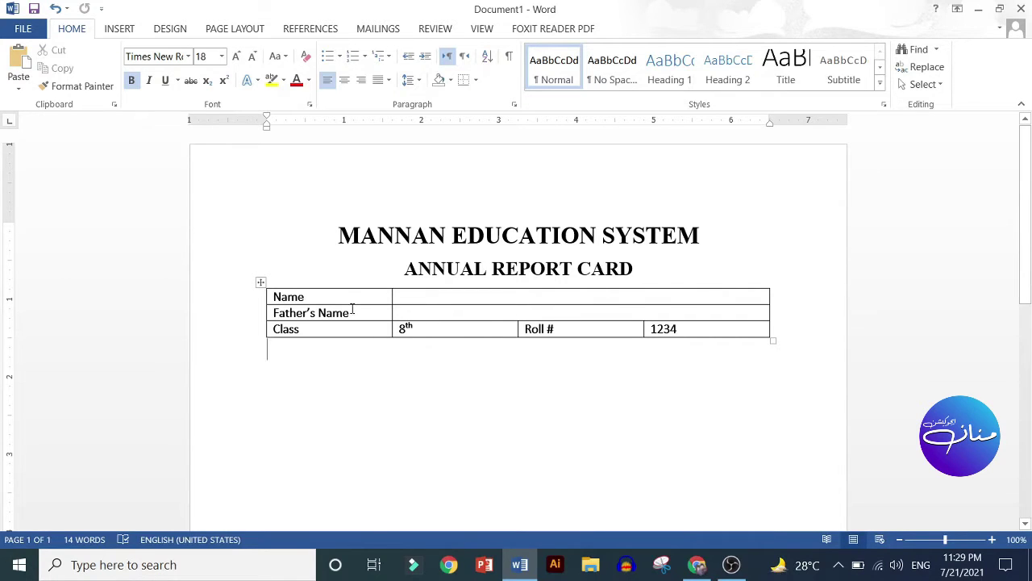
click(430, 312)
key(ctrl+z)
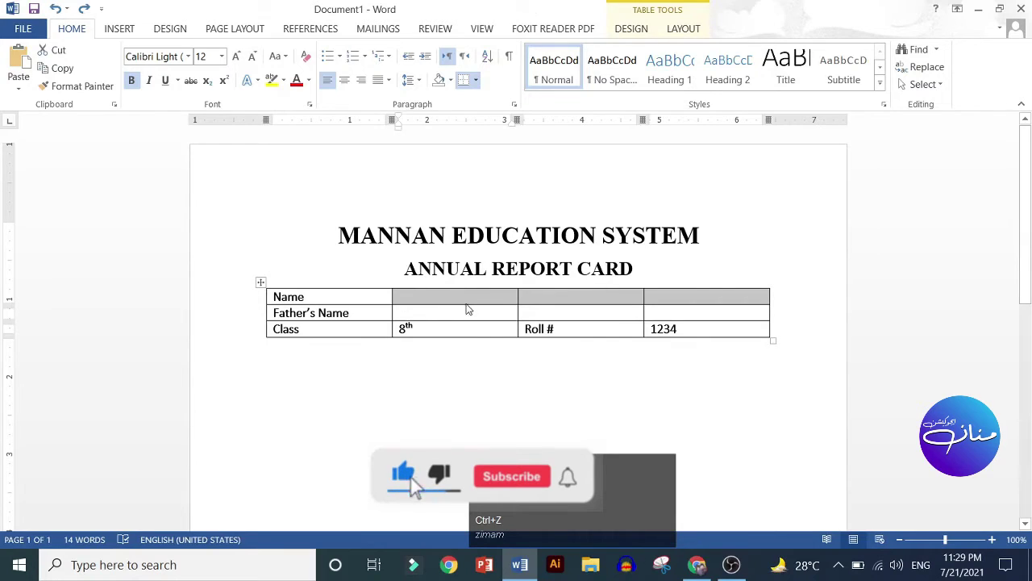
Merge the three cells right of Name into one wide answer cell.
drag(461, 322, 504, 307)
right_click(504, 306)
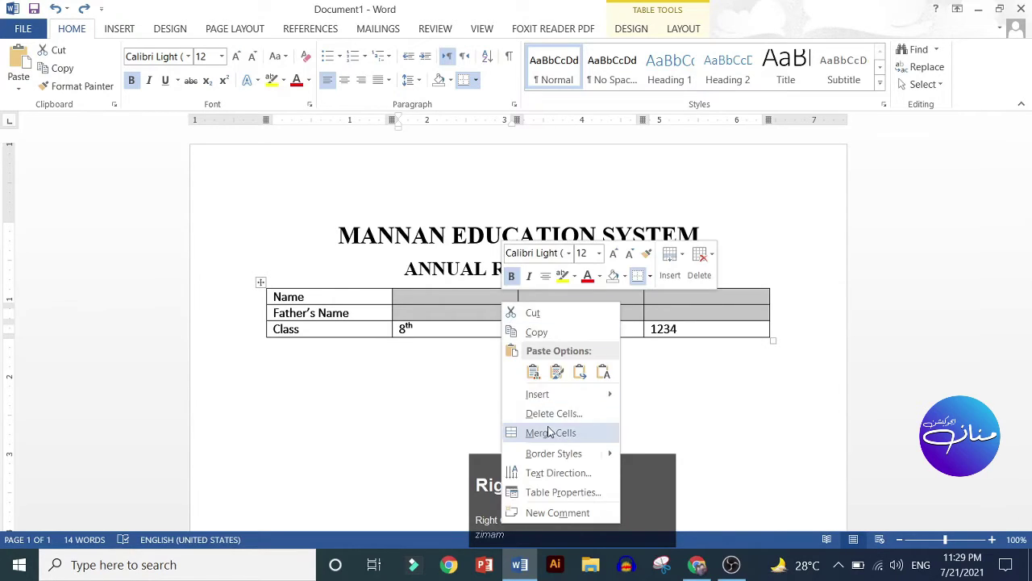
click(553, 436)
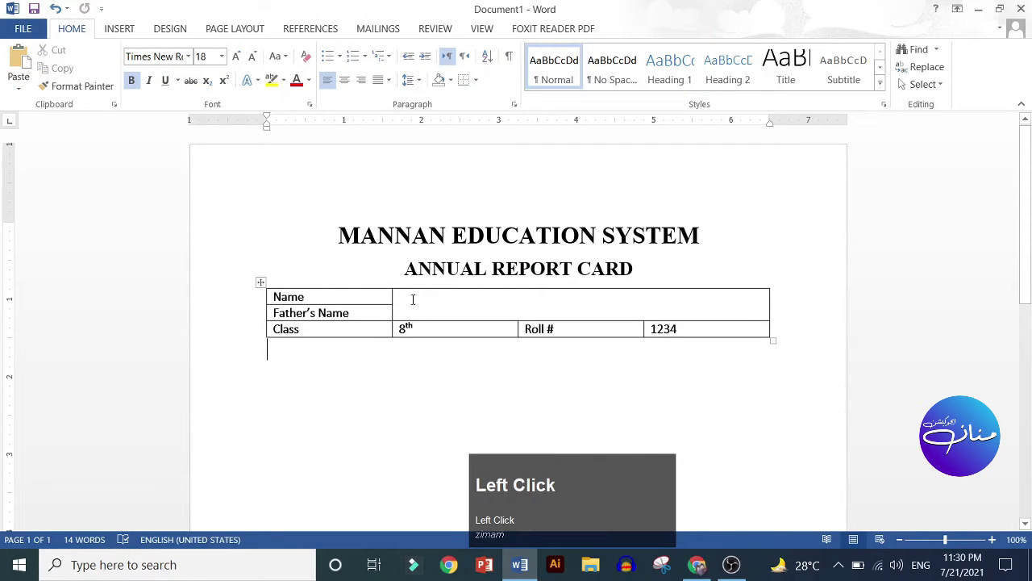
click(408, 294)
click(450, 308)
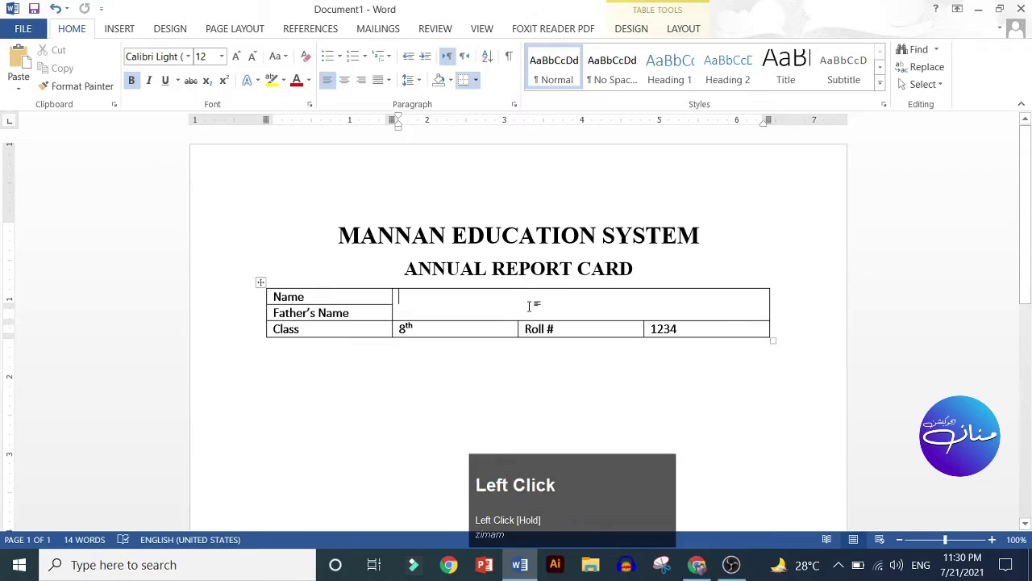
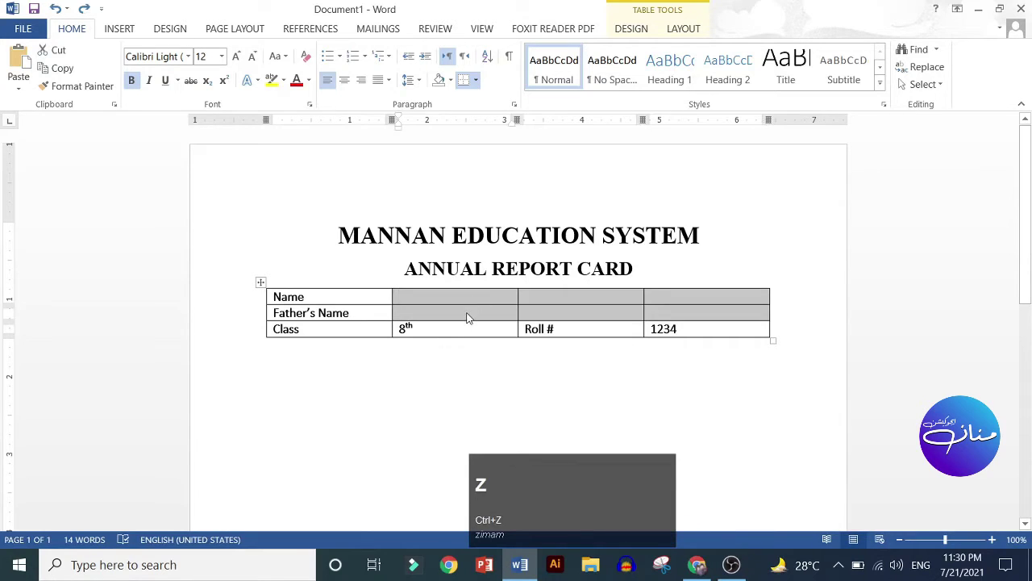
drag(469, 317, 596, 304)
right_click(596, 304)
Merge the three cells right of Father's Name into one wide answer cell.
drag(646, 429, 510, 318)
right_click(509, 318)
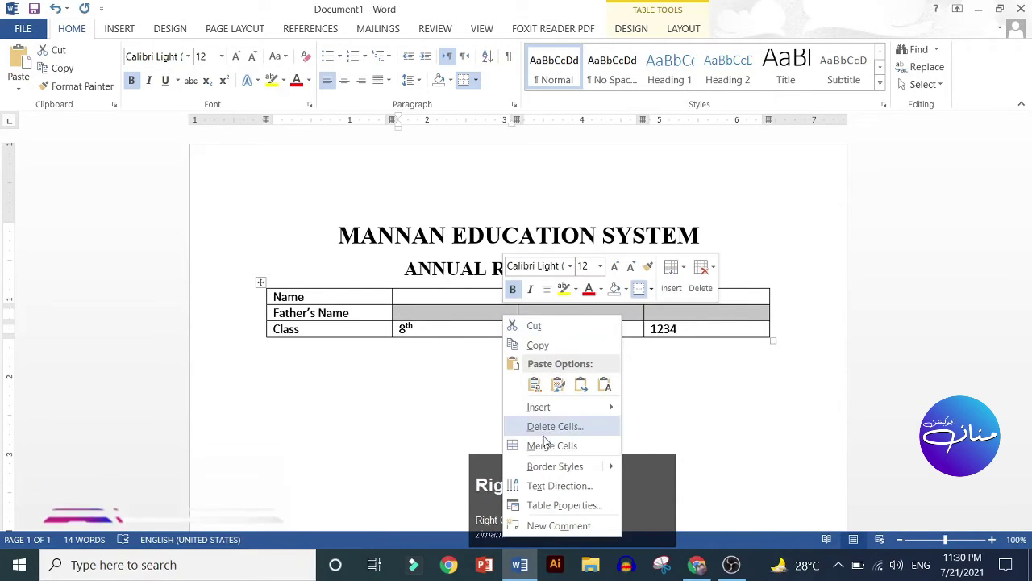
click(547, 448)
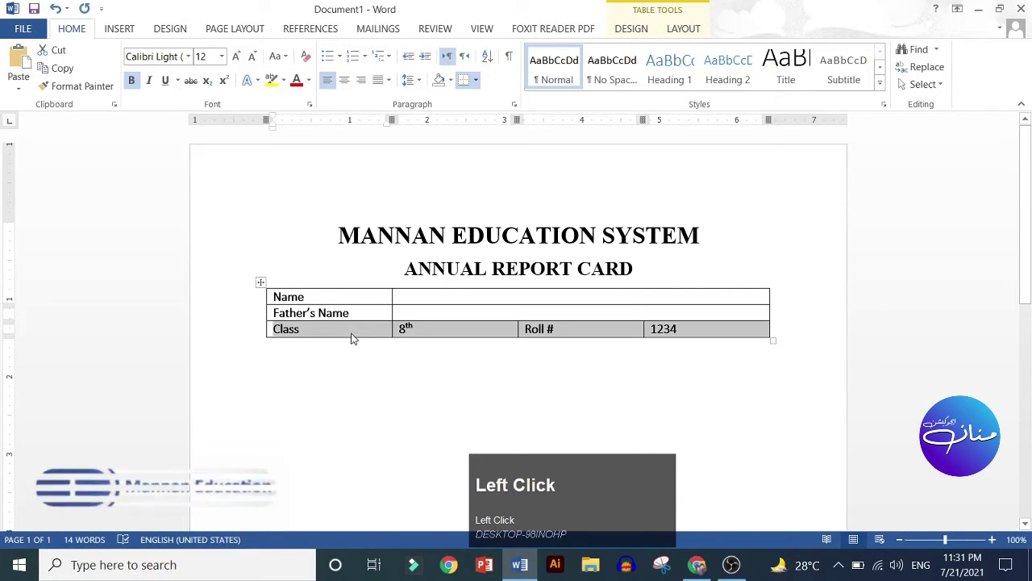
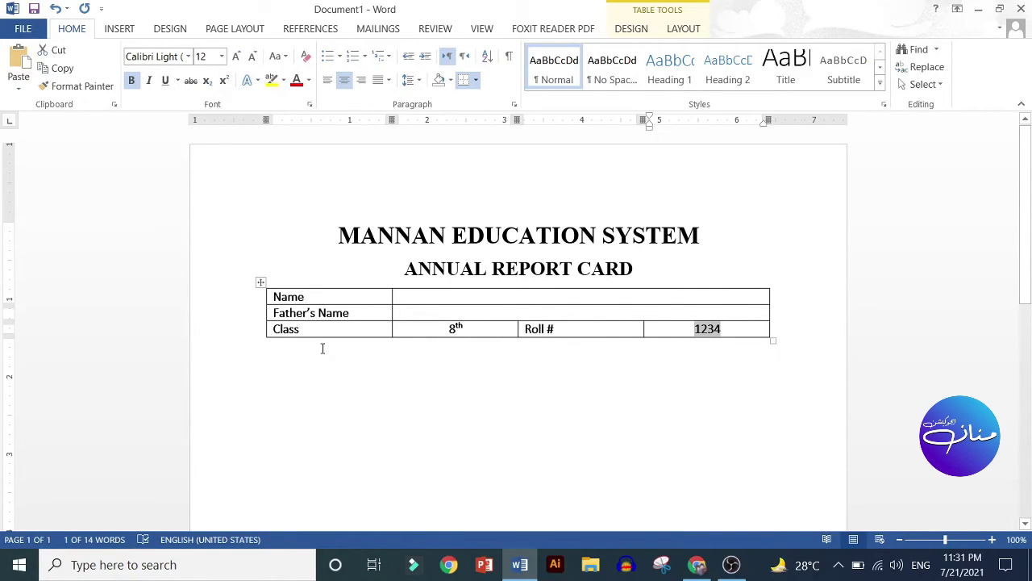
Center 8th with superscript th and 1234 in their cells, moving back through the row.
click(322, 329)
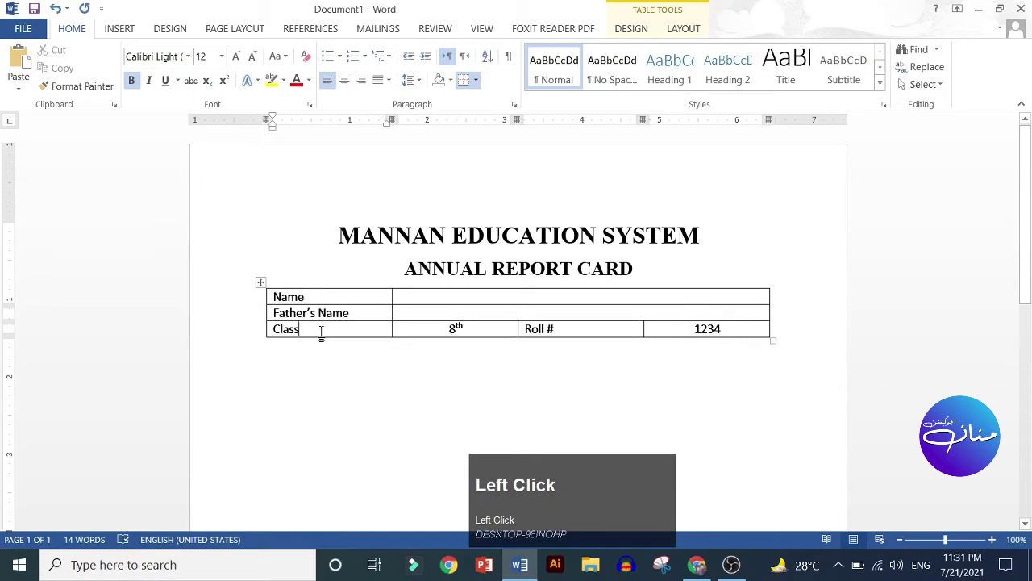
click(325, 333)
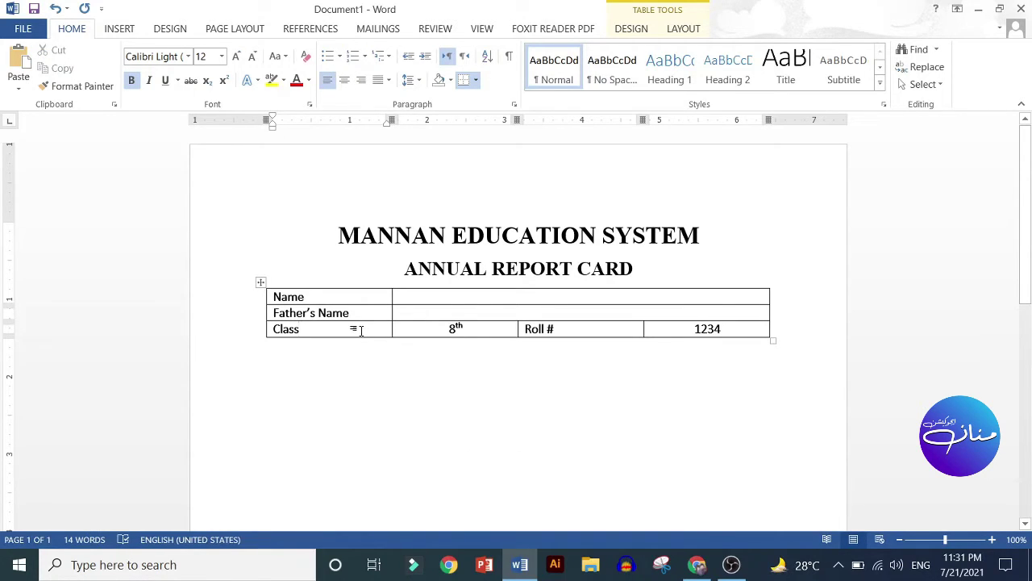
key(Tab)
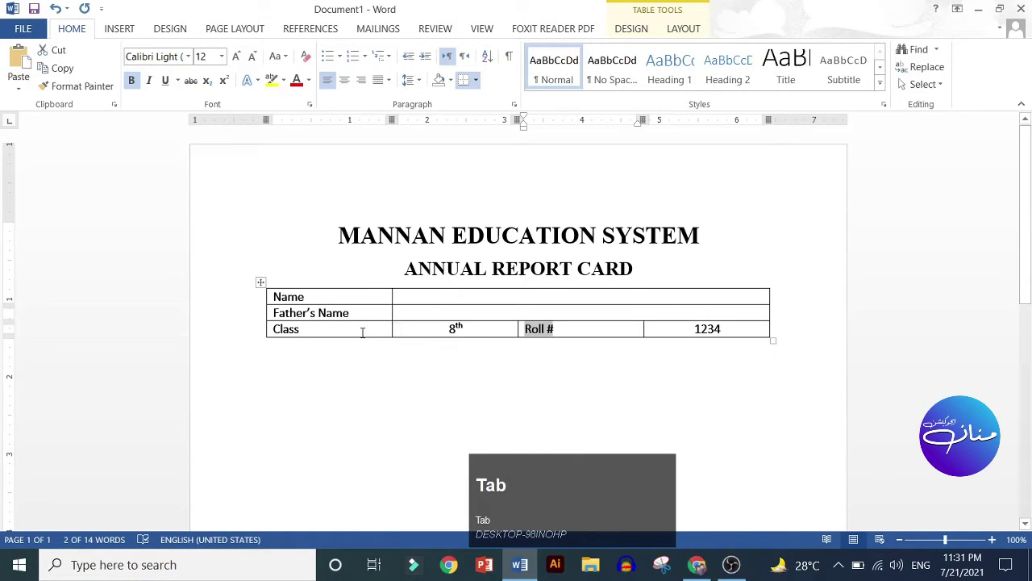
key(Tab)
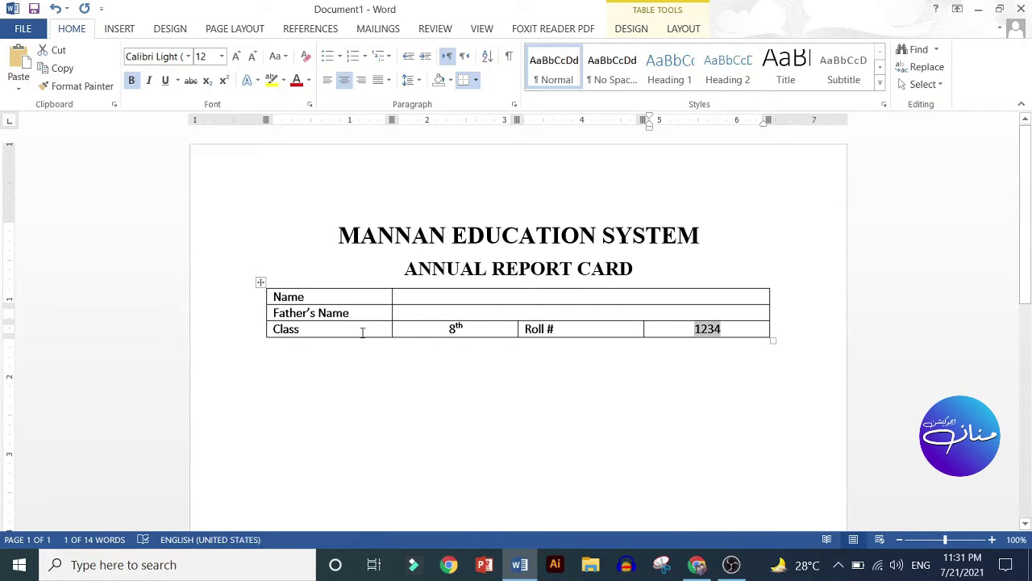
key(shift+Tab)
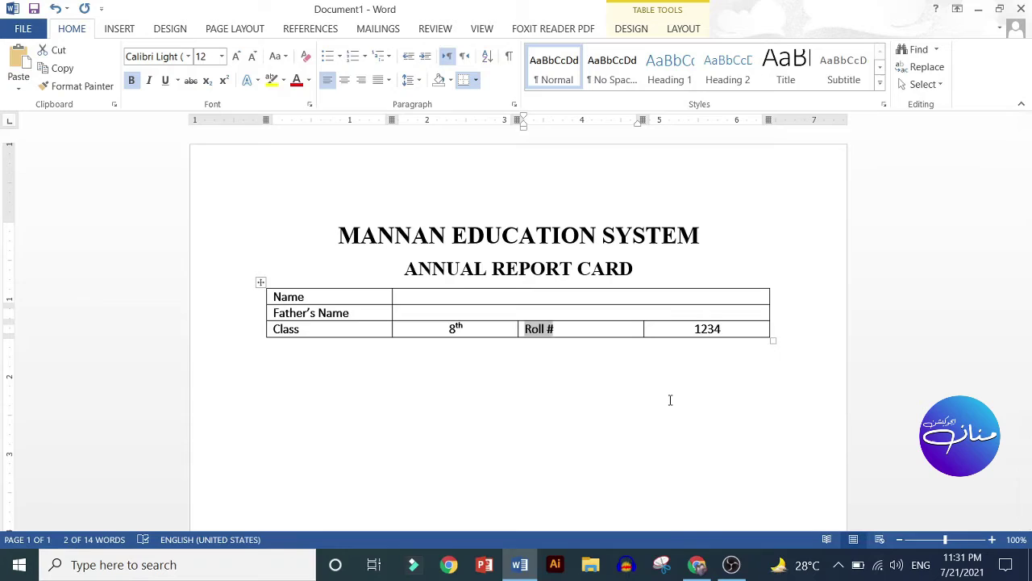
key(shift+Tab)
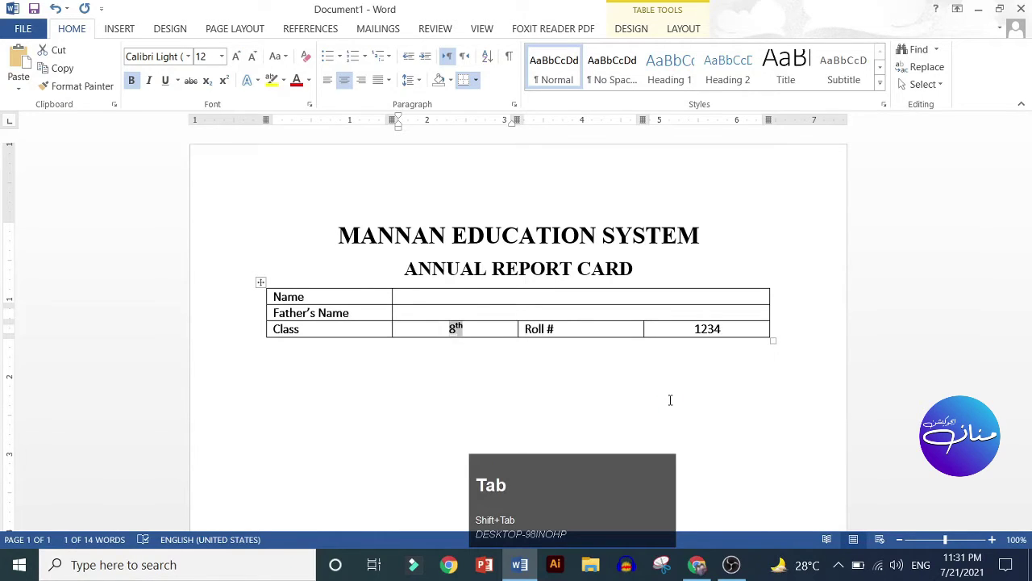
key(shift+Tab)
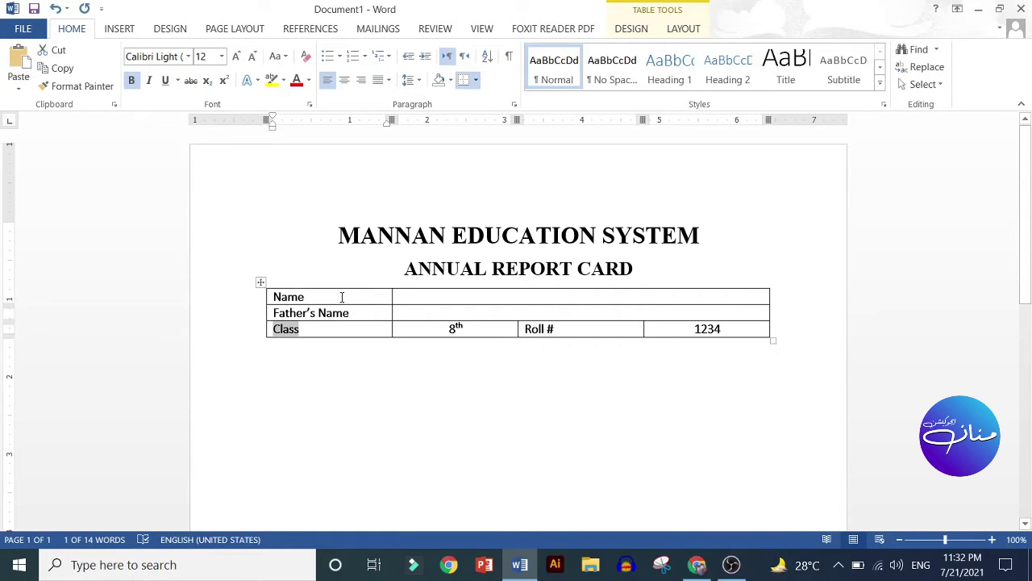
key(shift+Tab)
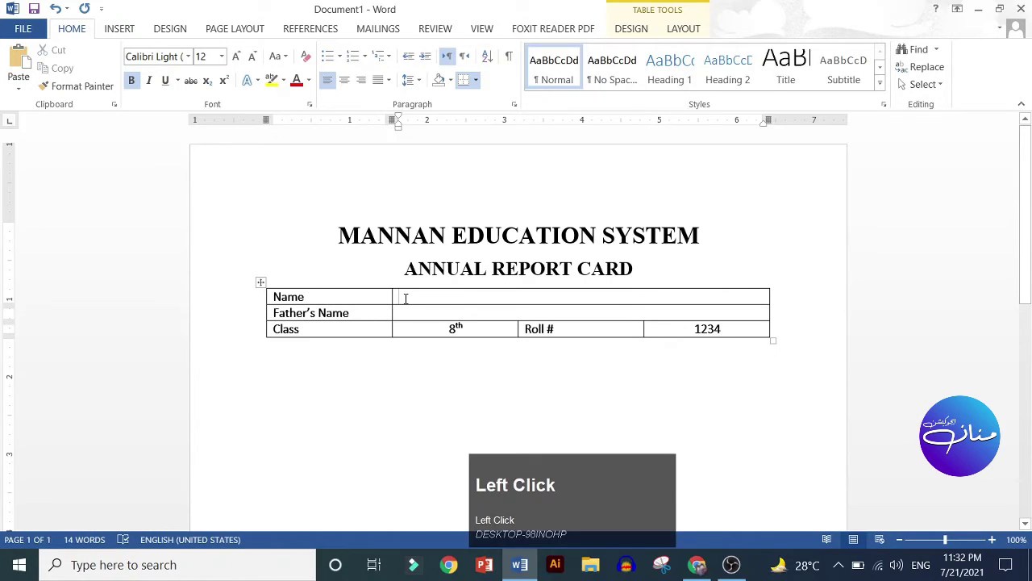
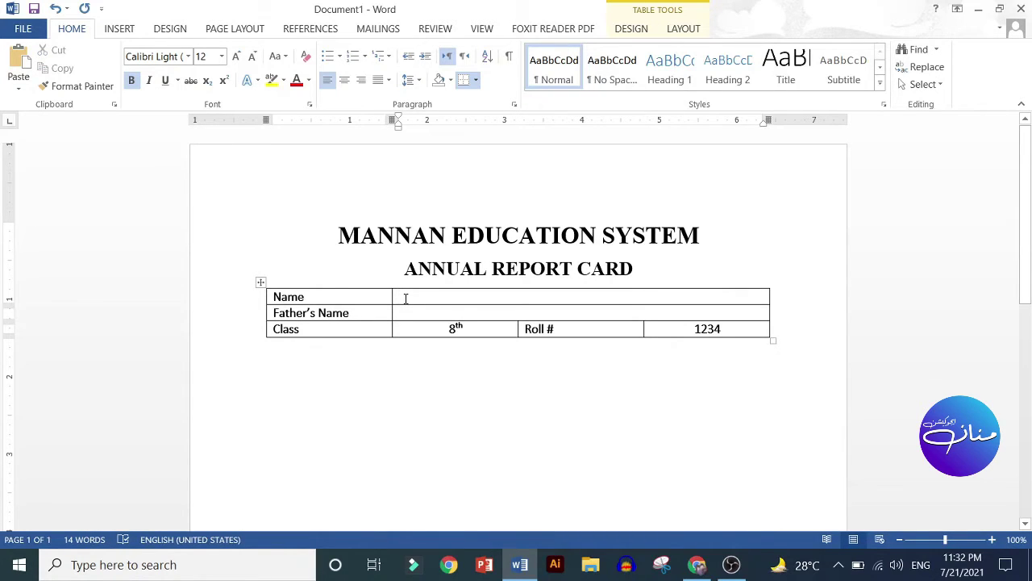
text(had)
key(space)
key(shift+q)
text(asim)
key(Tab)
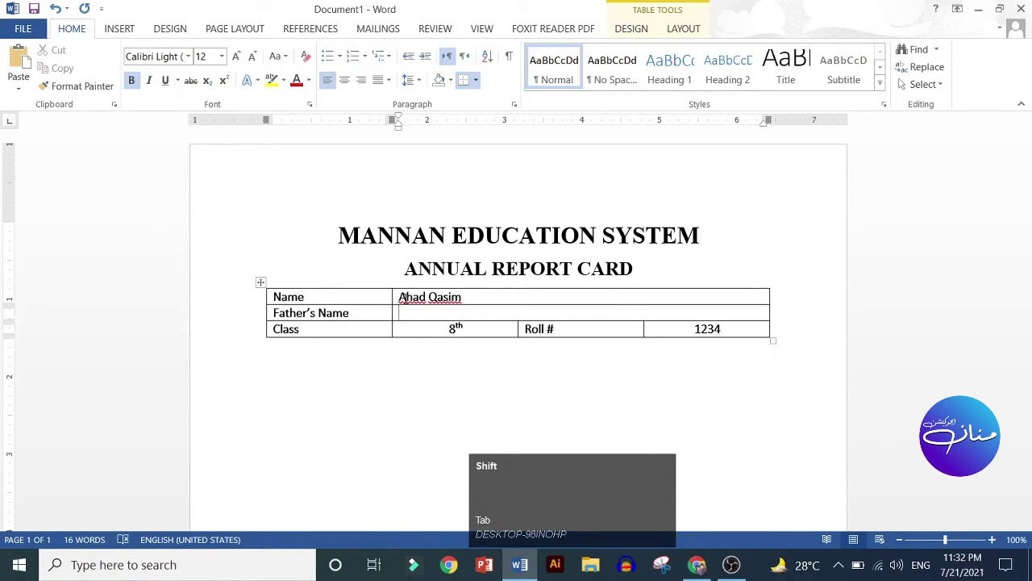
text(uhammad)
key(space)
key(shift+q)
text(asim)
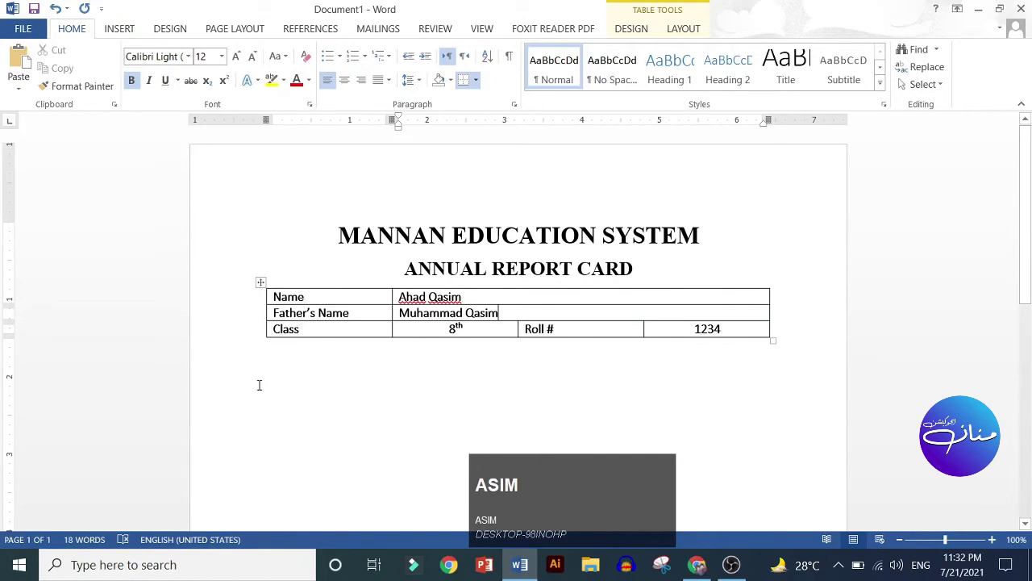
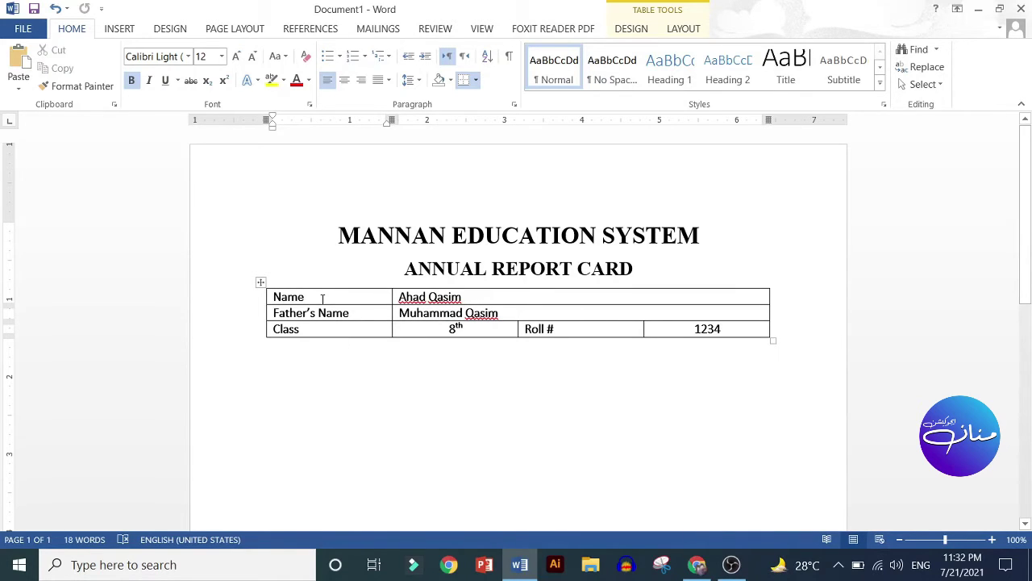
click(324, 298)
key(Tab)
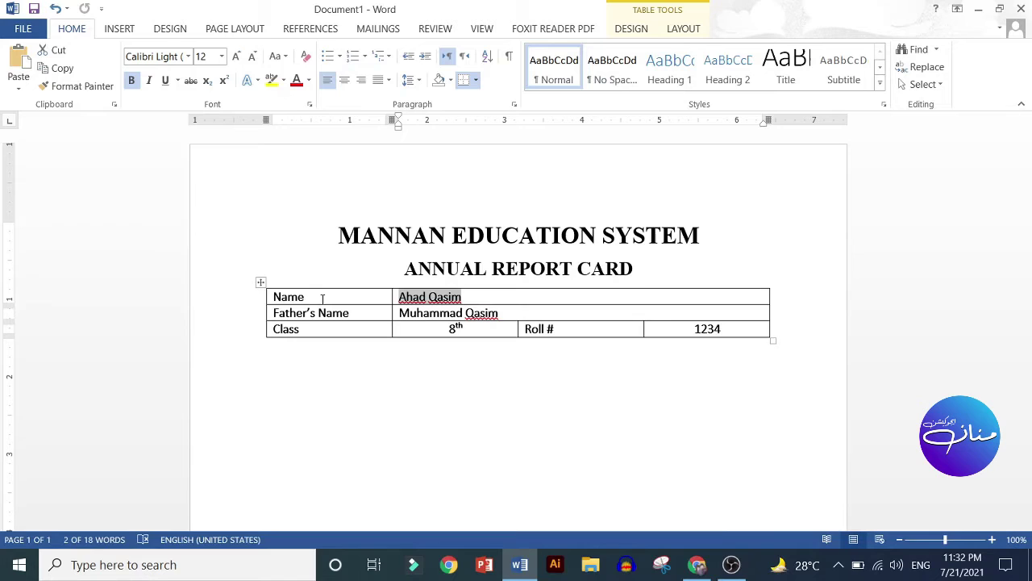
key(Tab)
key(ctrl+z)
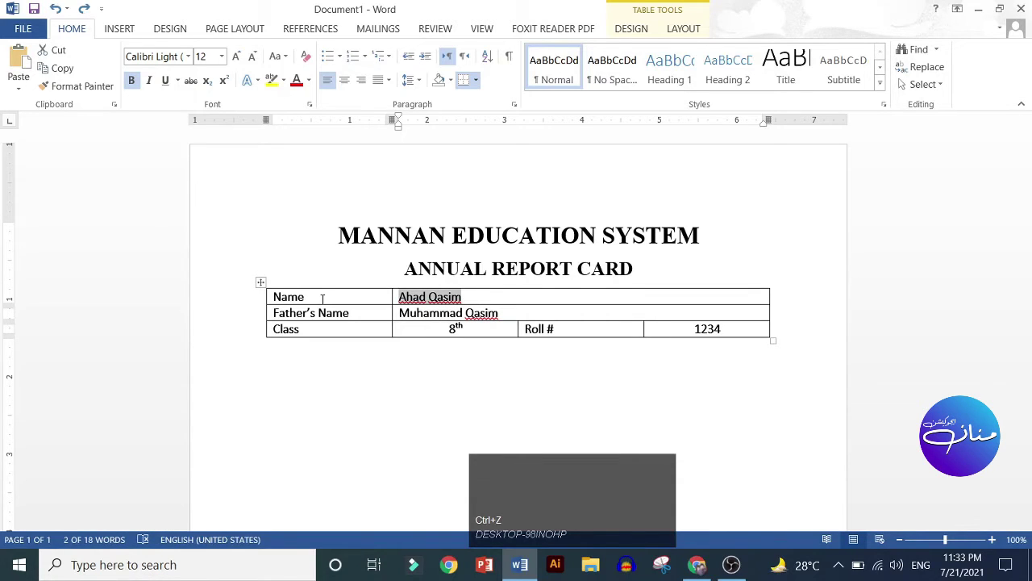
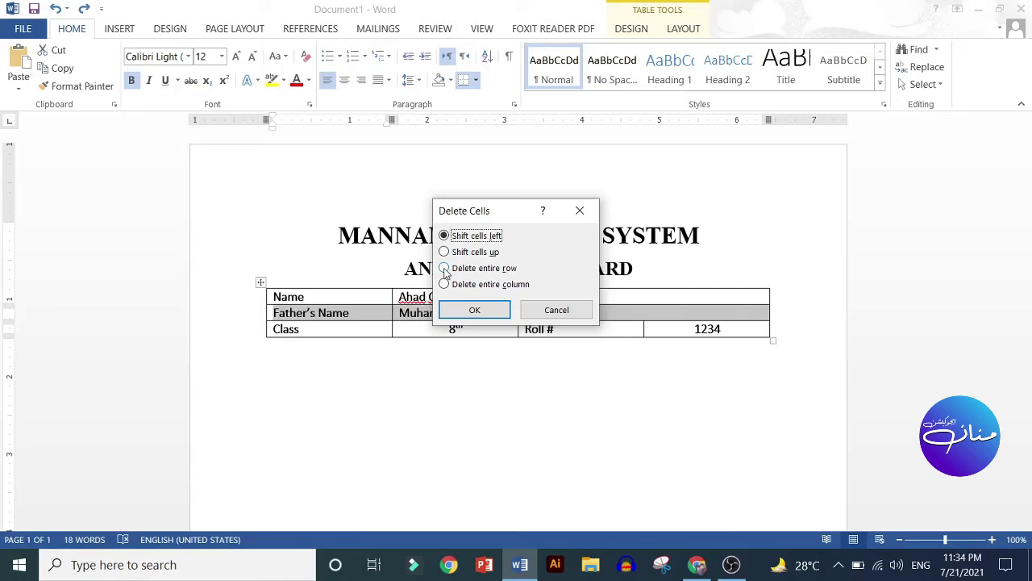
click(519, 332)
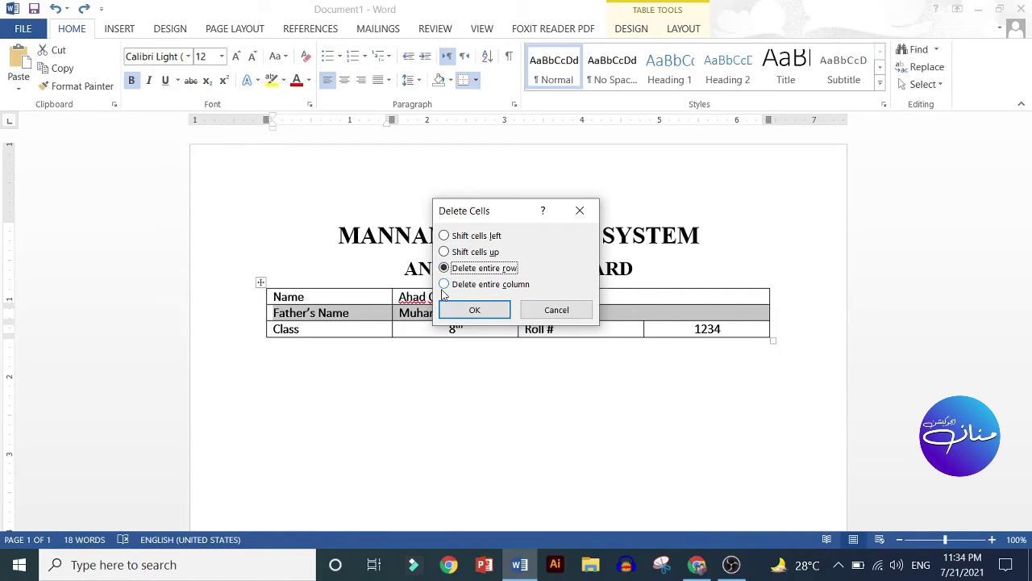
click(519, 331)
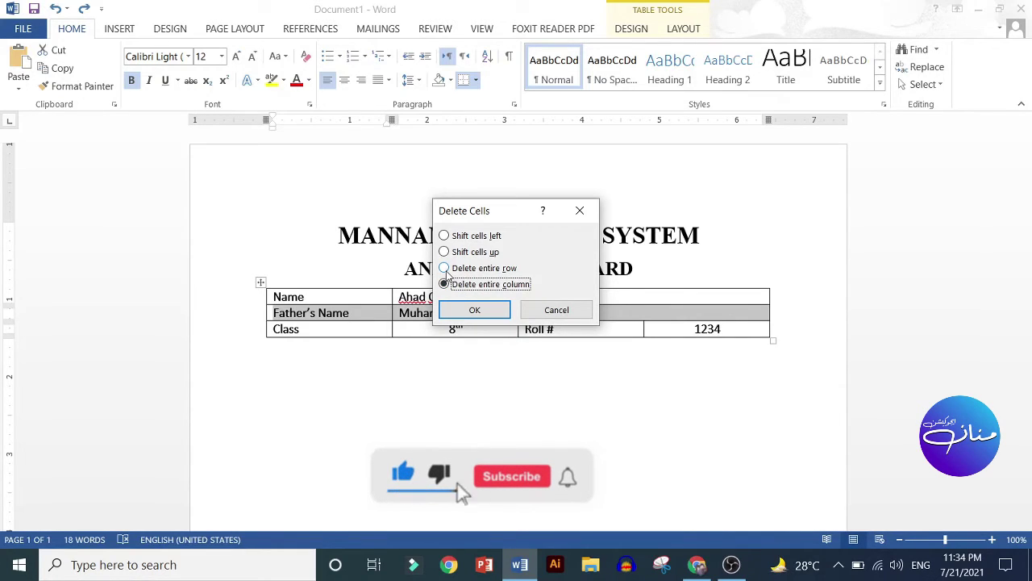
click(519, 331)
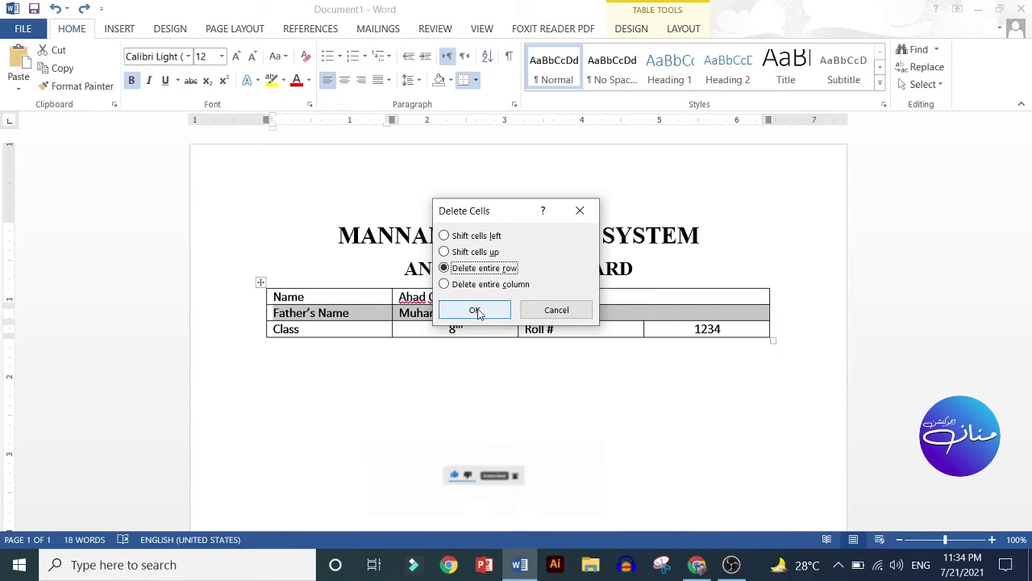
click(520, 332)
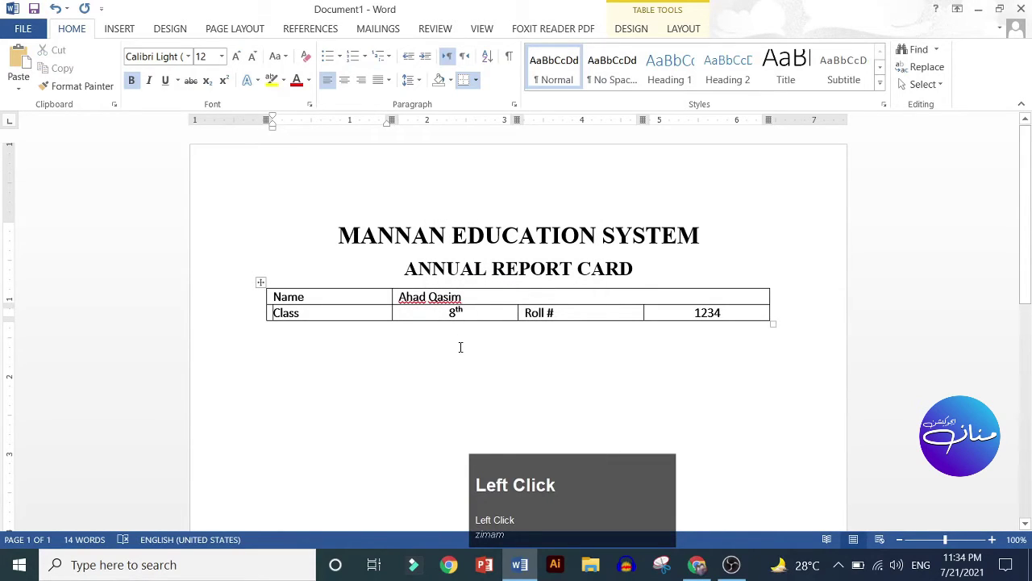
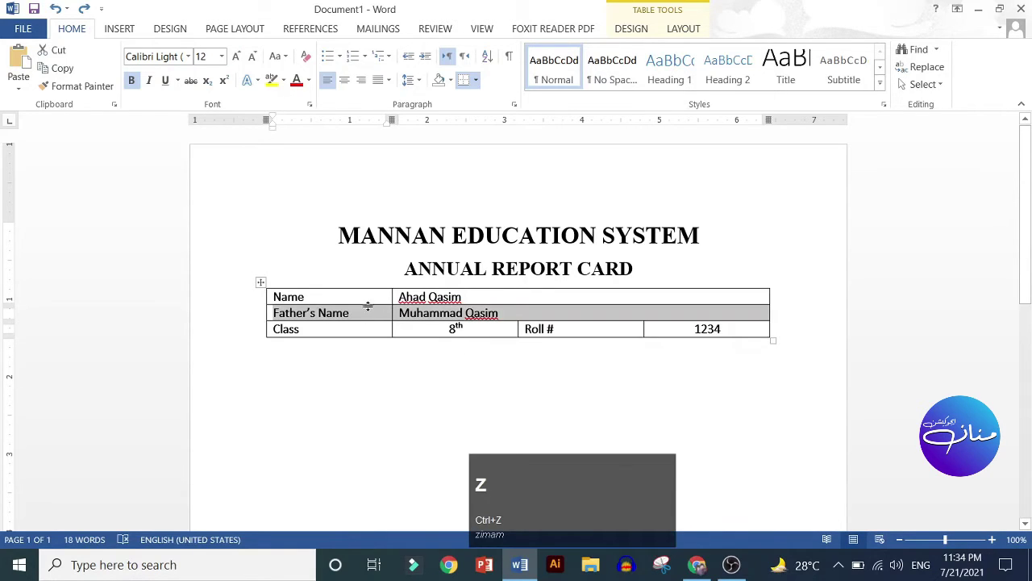
click(354, 333)
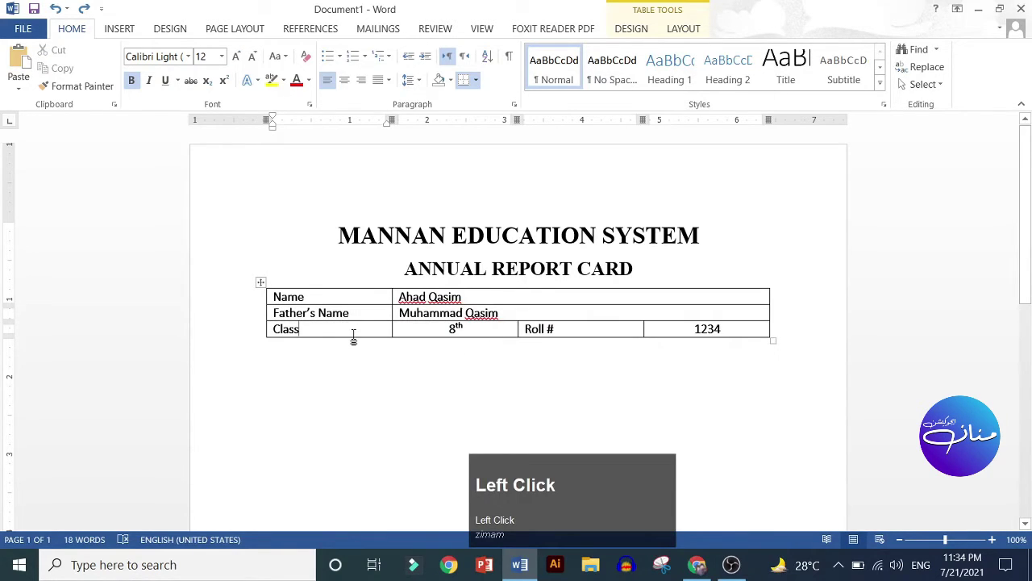
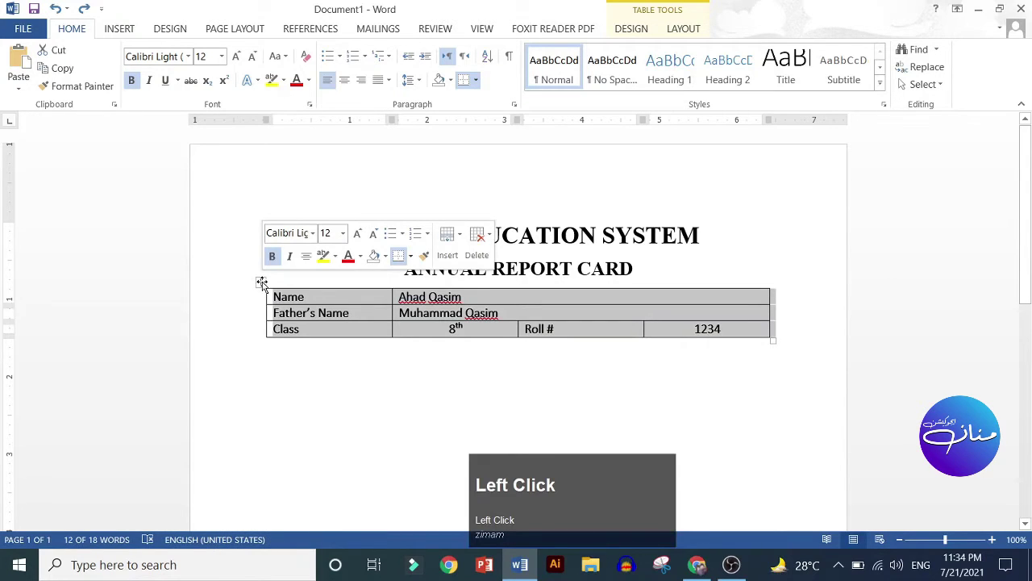
key(ctrl+z)
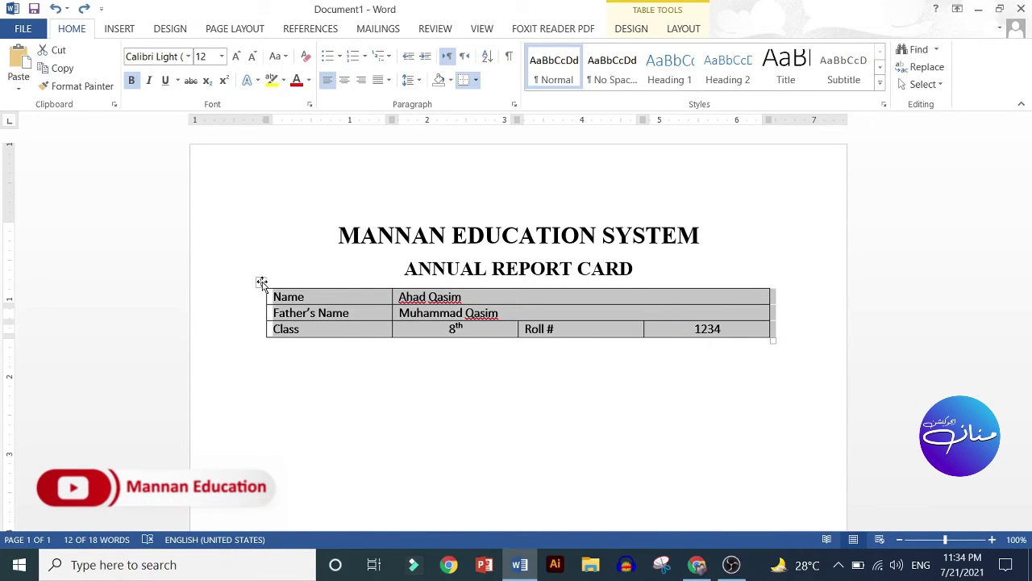
click(441, 336)
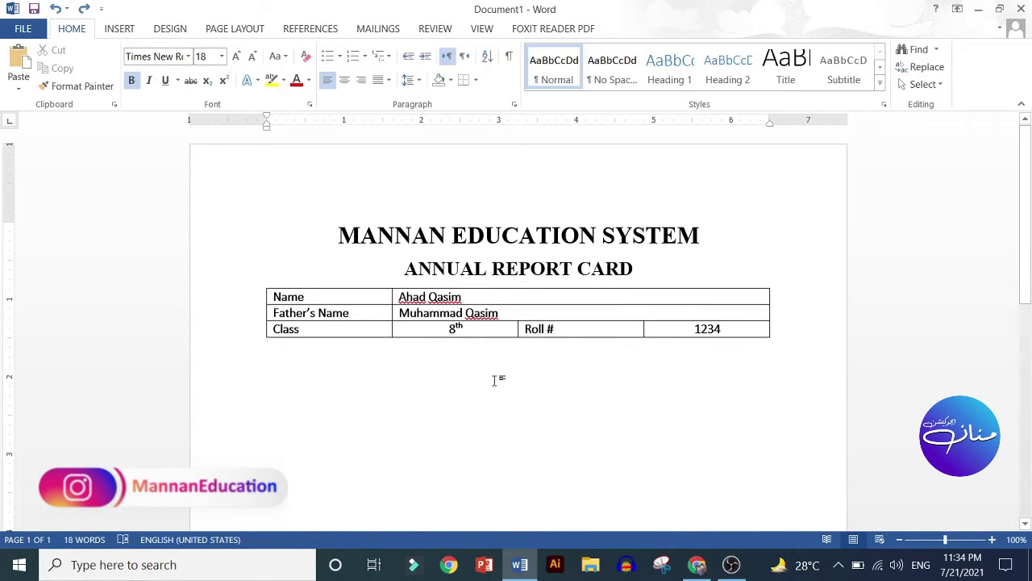
key(Return)
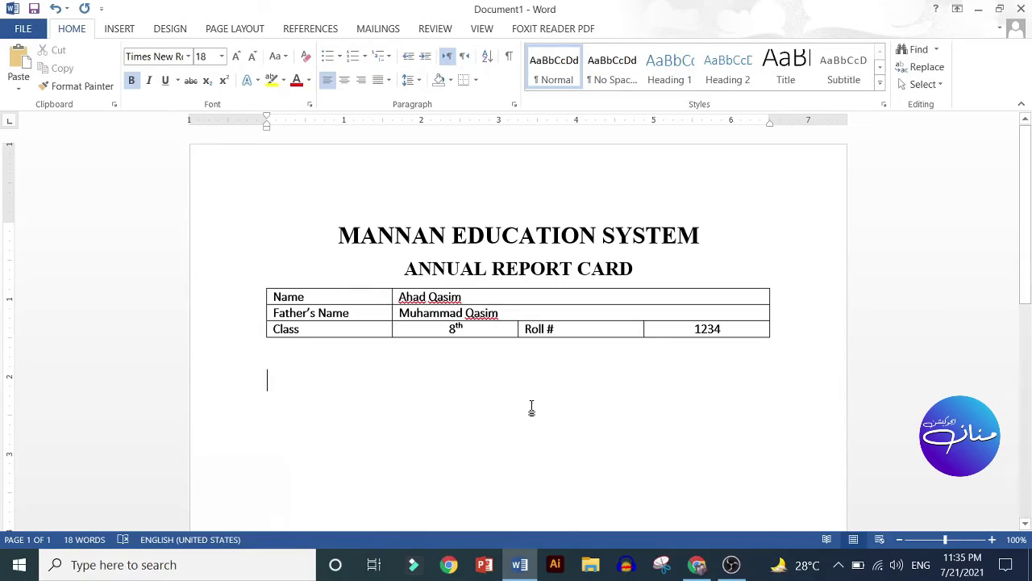
Start a new line beneath the student table and bring up the Insert Table grid.
key(Return)
click(129, 36)
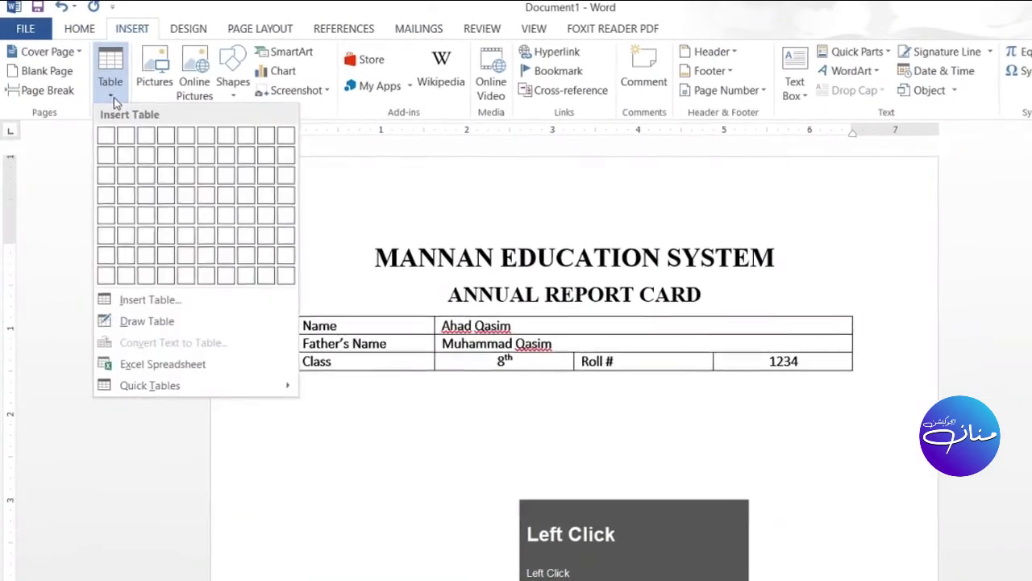
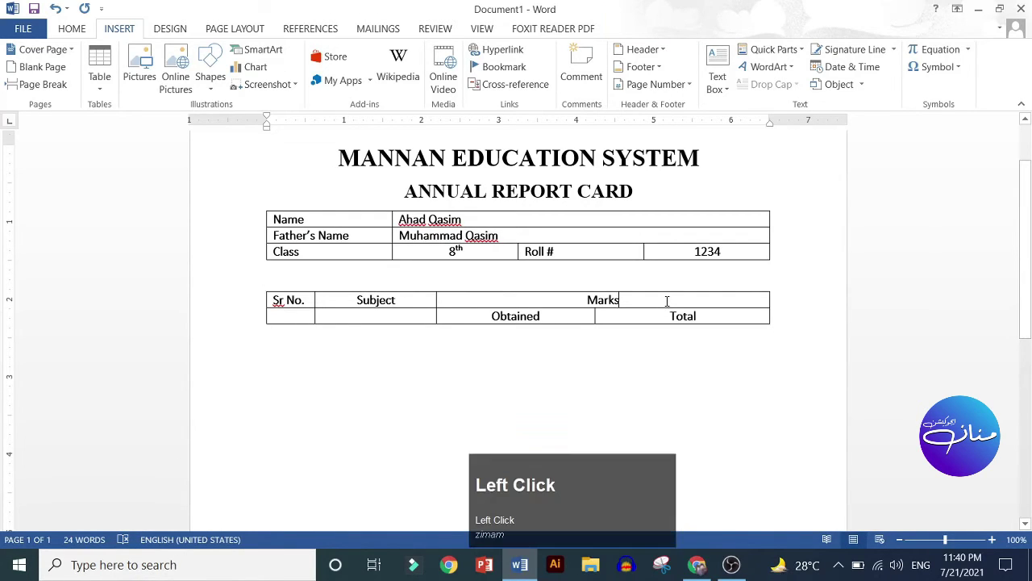
Undo the last change and add a new empty data row to the marks table.
key(ctrl+z)
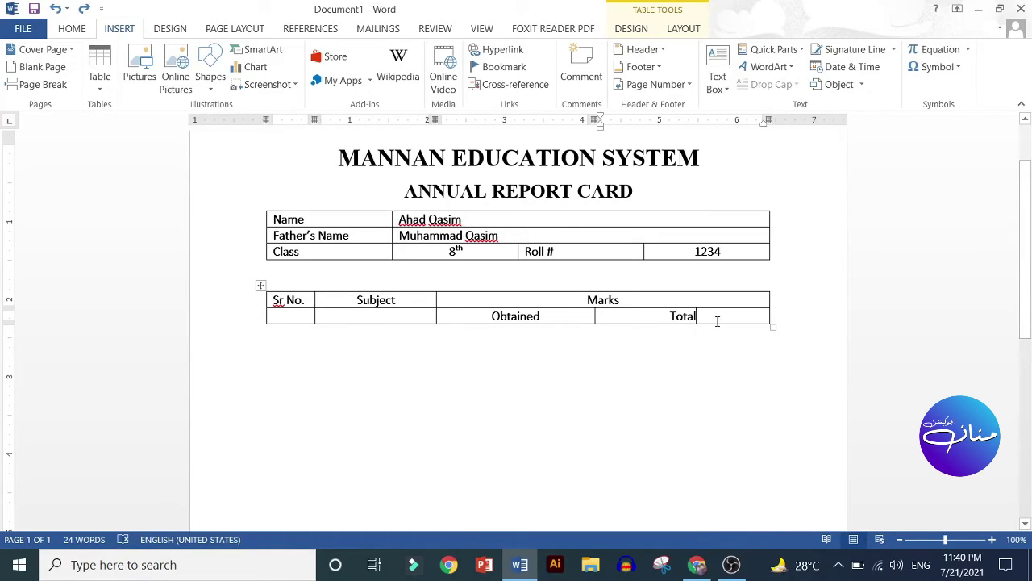
double_click(719, 314)
key(Tab)
click(496, 331)
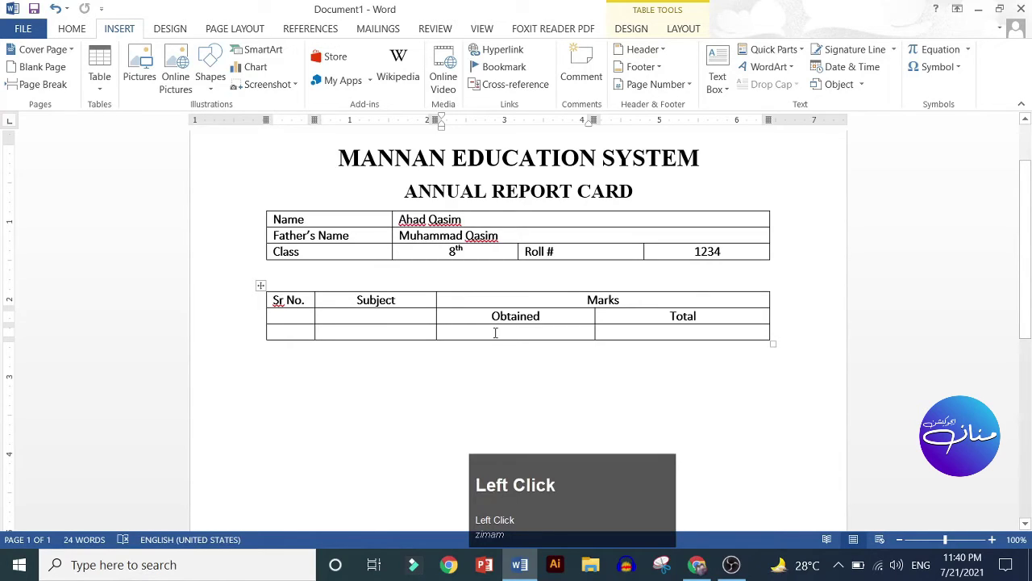
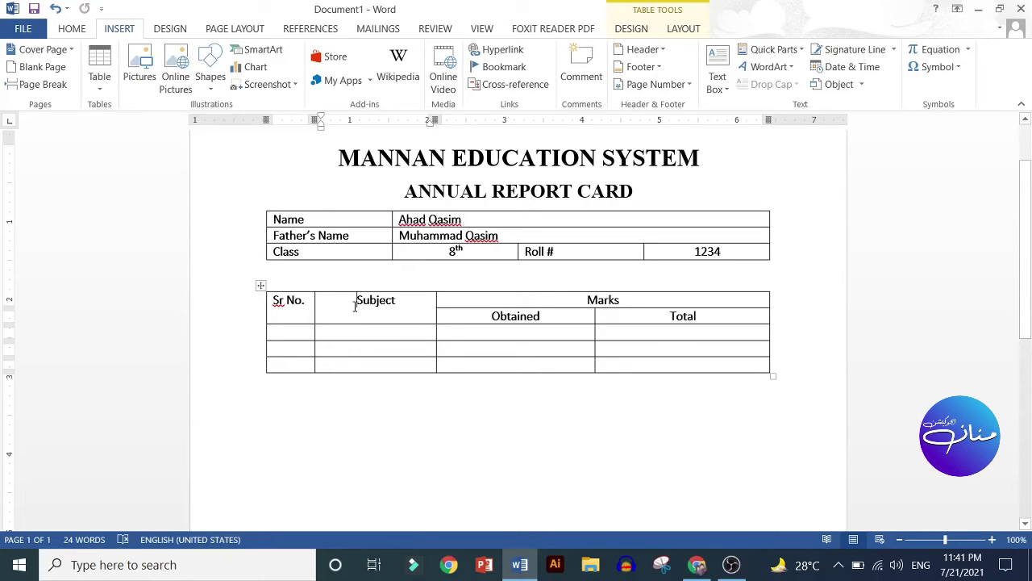
Set the Subject header cell's vertical alignment to Center via Table Properties > Cell.
right_click(357, 302)
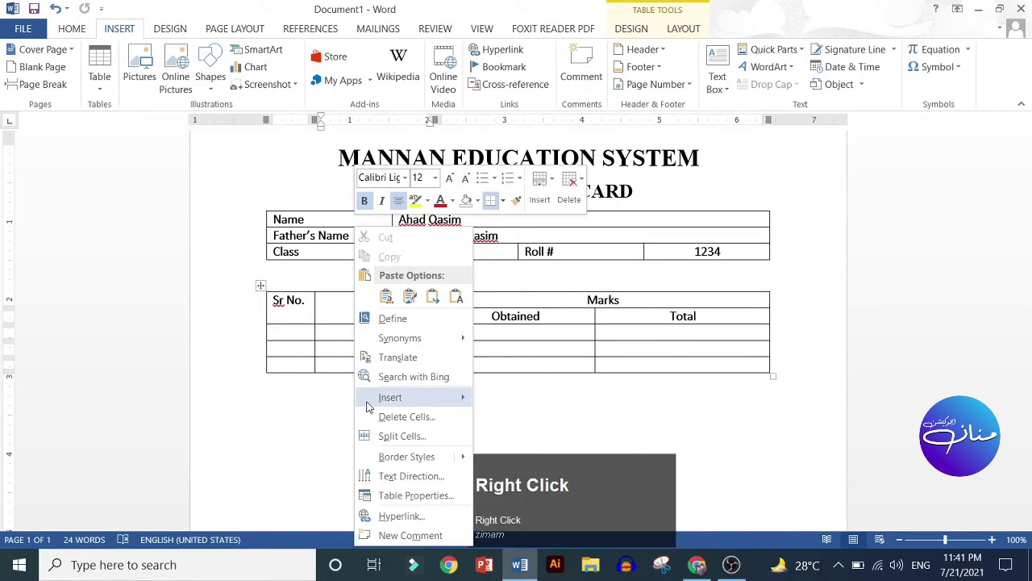
click(399, 499)
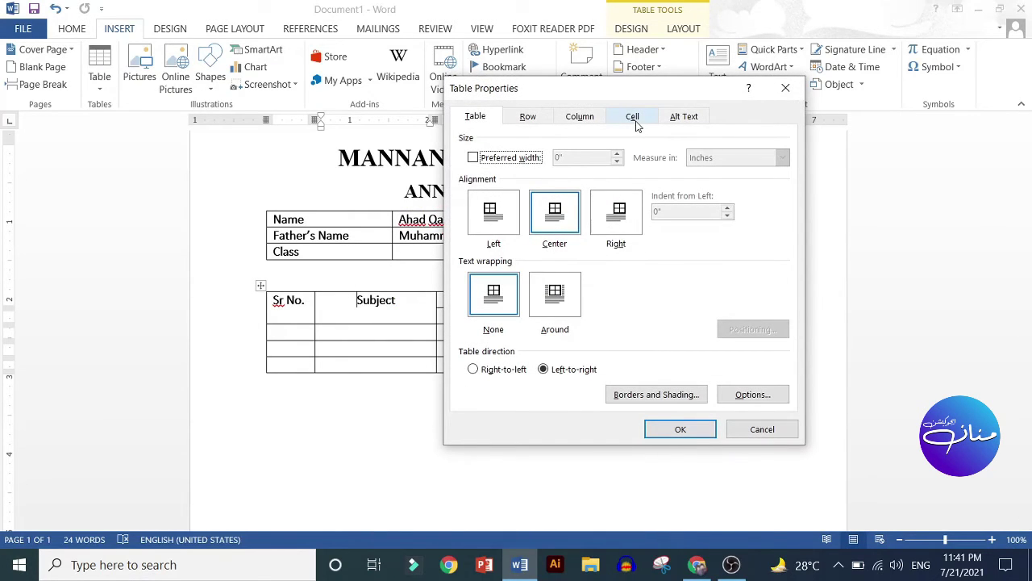
click(640, 119)
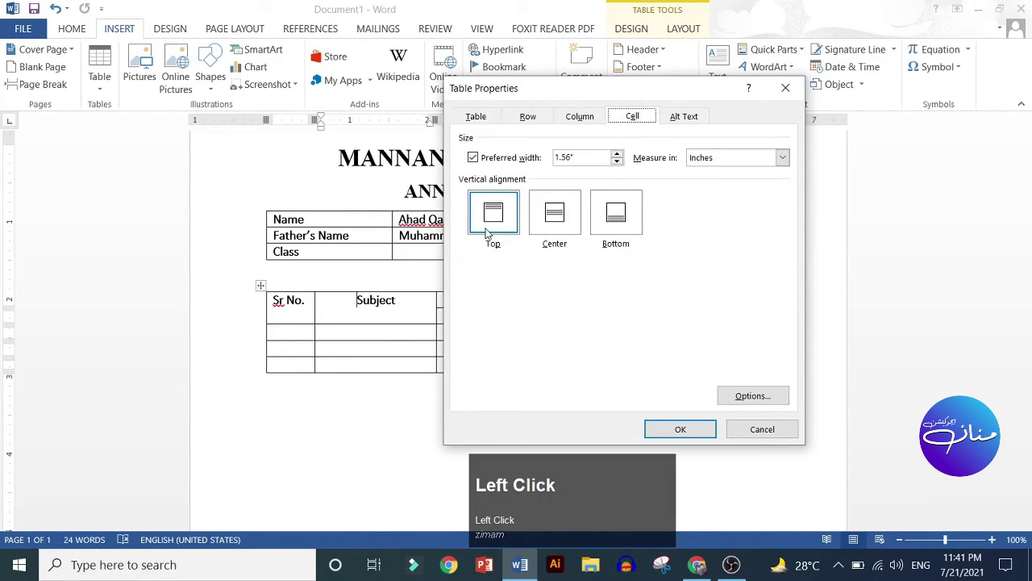
click(560, 224)
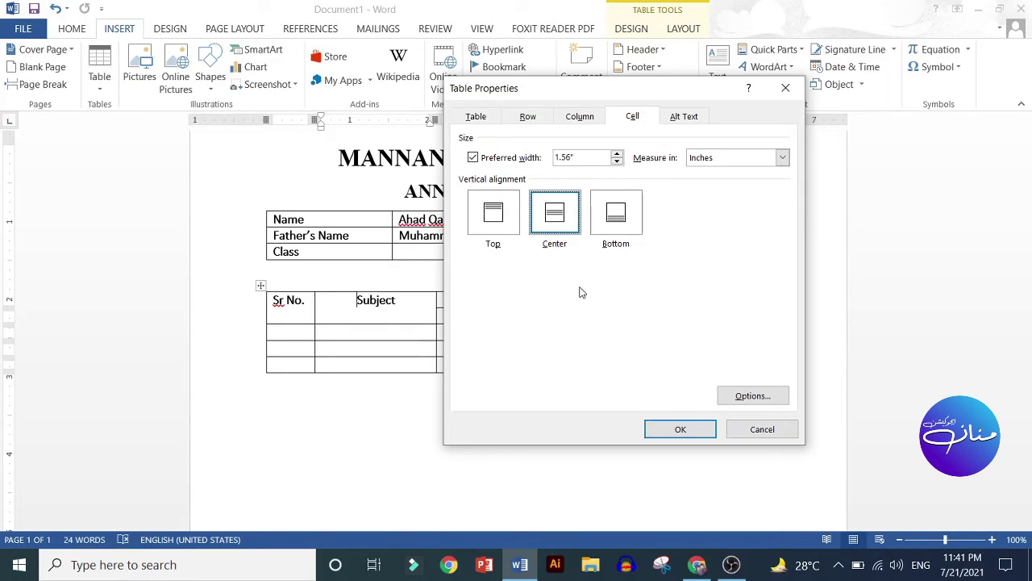
click(497, 213)
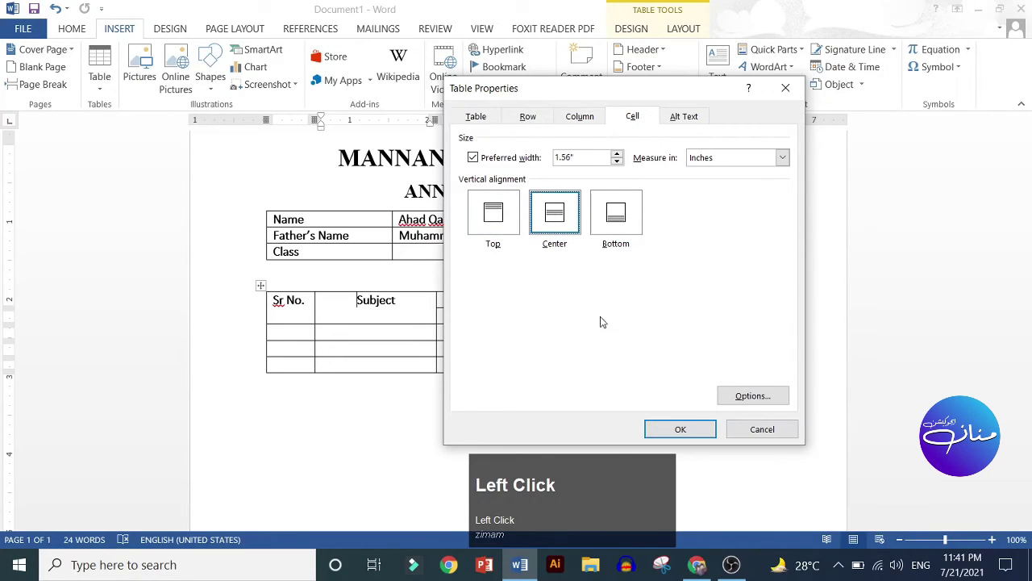
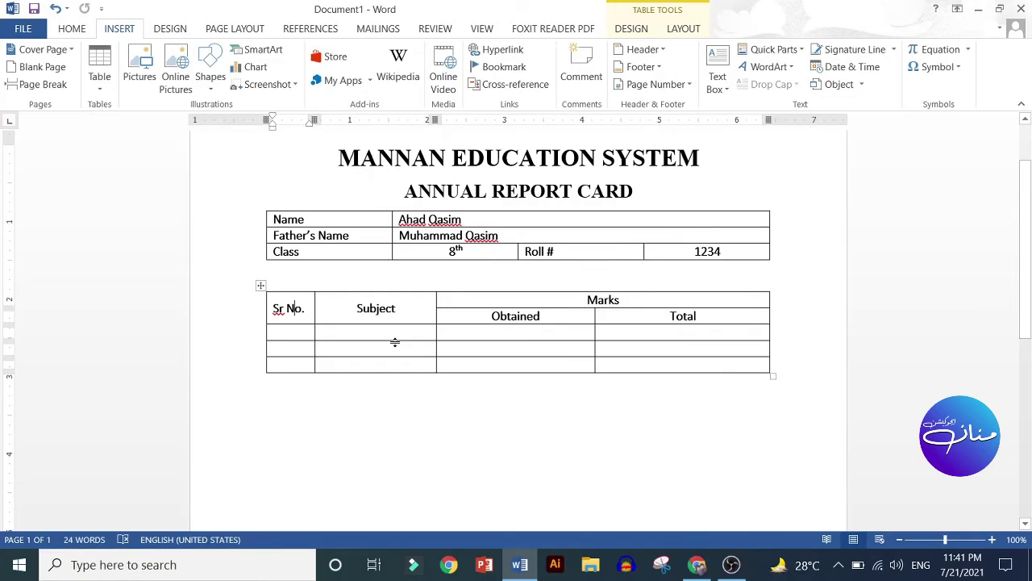
Select the three blank cells of the Sr No. column in the marks table.
click(308, 332)
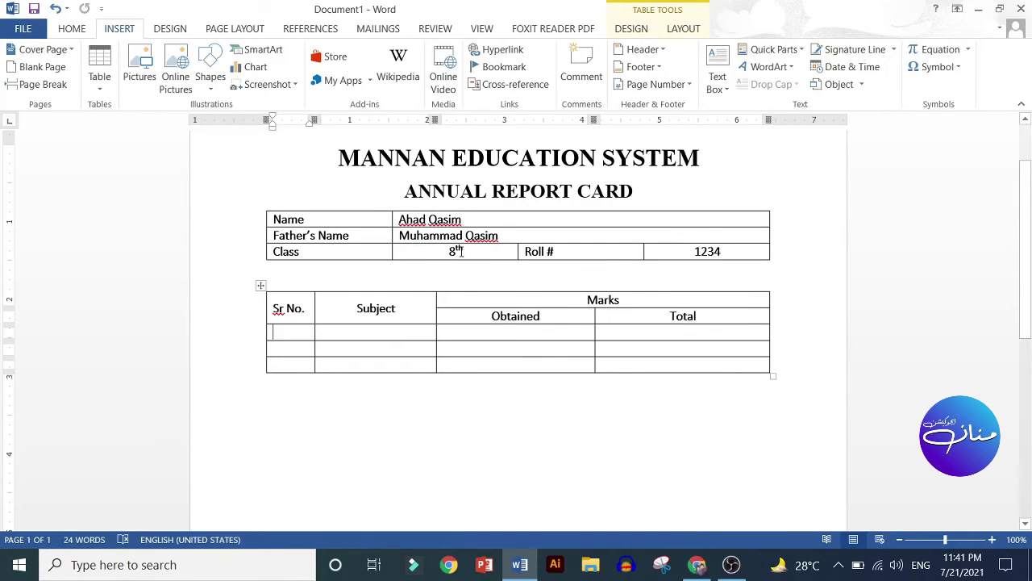
drag(447, 249, 290, 332)
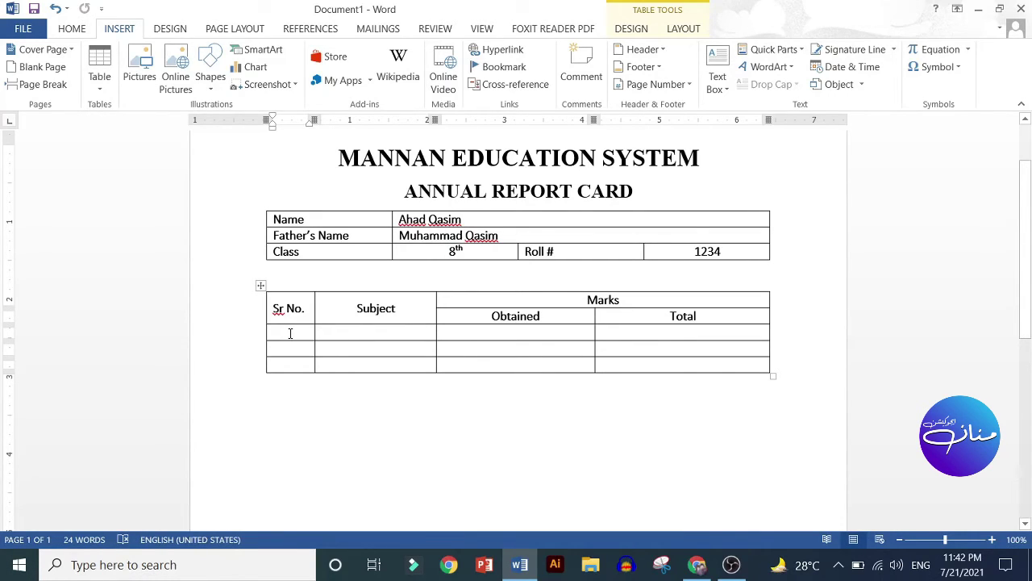
click(304, 349)
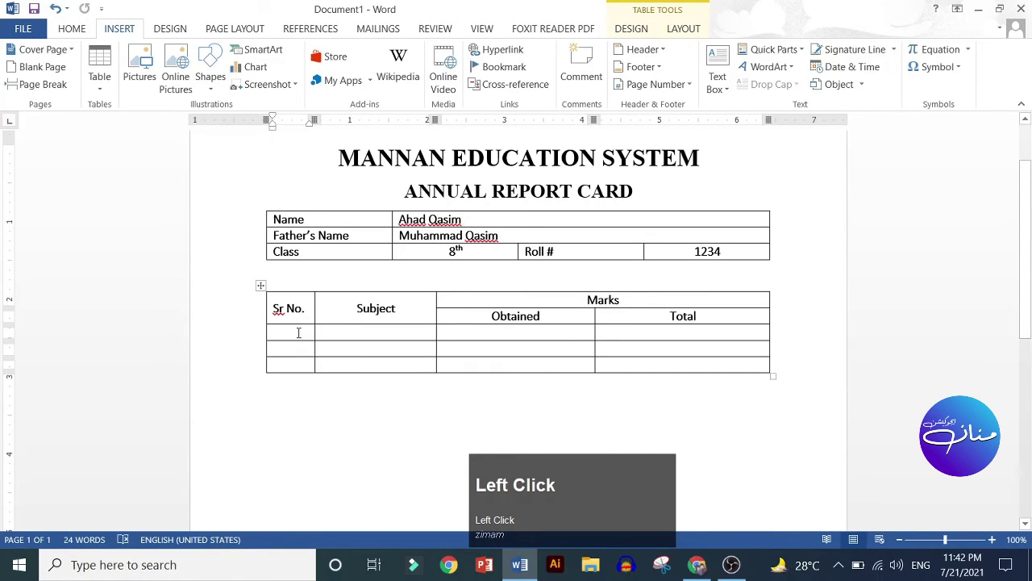
click(290, 337)
drag(293, 331, 283, 334)
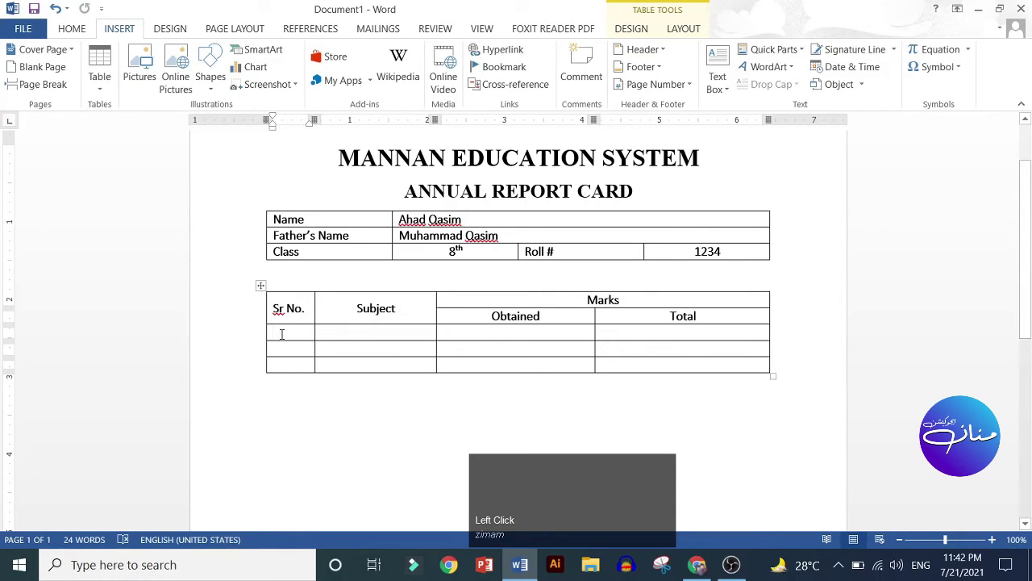
Apply the 1. 2. 3. numbering format to the selected serial-number cells.
drag(286, 331, 67, 36)
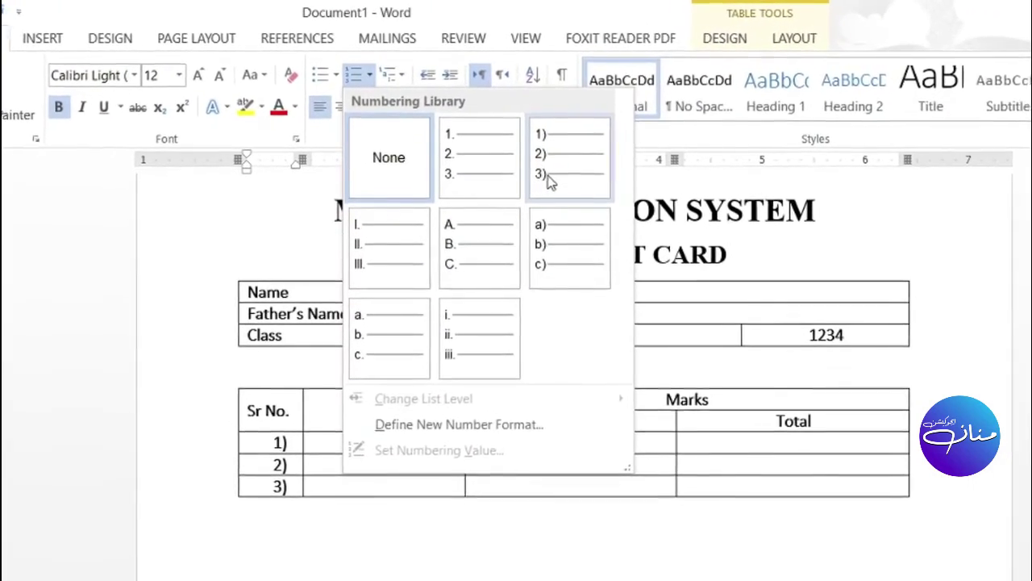
click(667, 362)
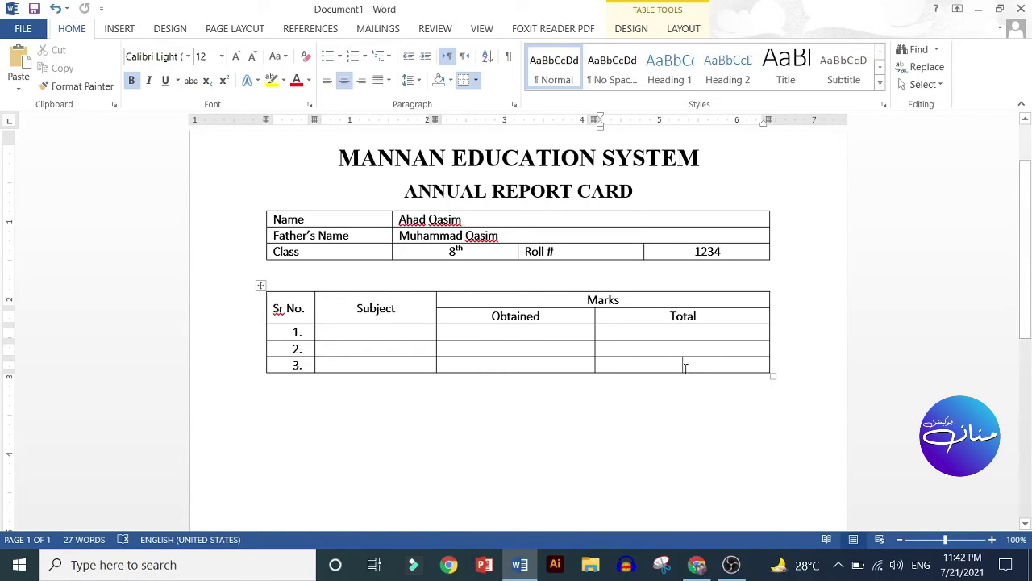
Fill the Subject column with English, Urdu, Math and Islamic Studies, fixing the misspelling.
key(Tab)
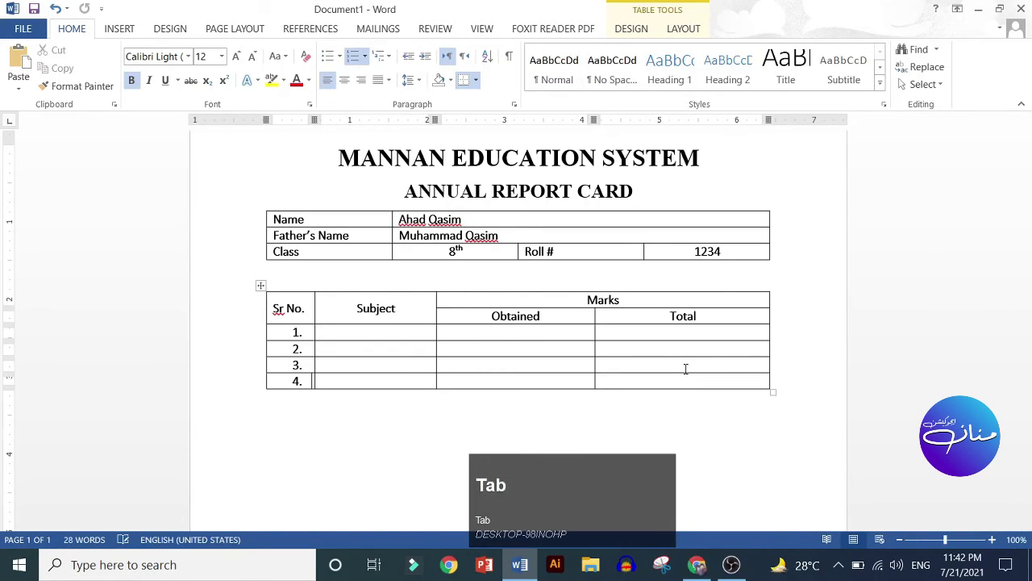
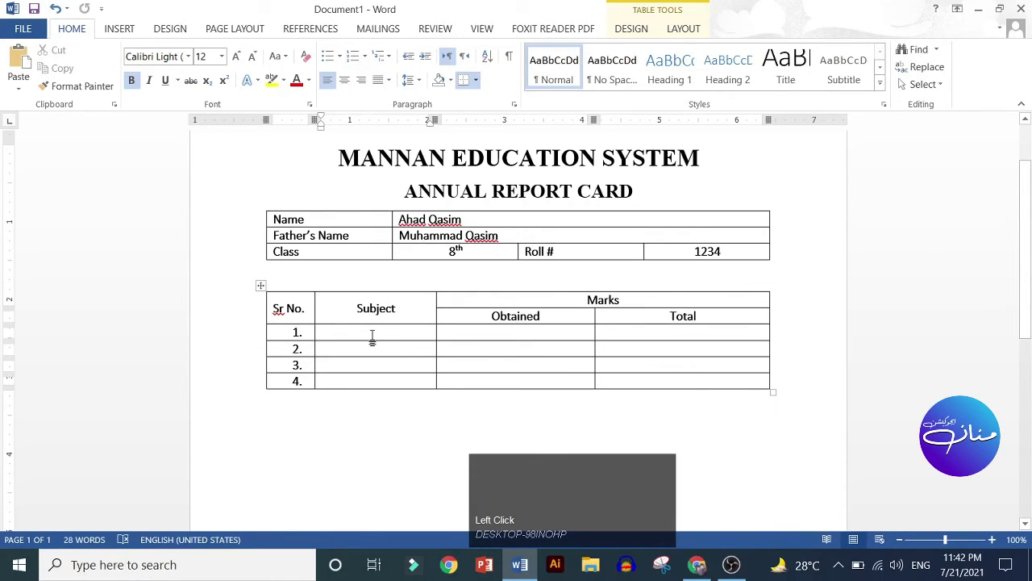
text(nglish)
key(Down)
text(rdu)
key(Down)
text(th)
text(at)
key(Down)
text(slaimic)
key(space)
text(tudeies)
key(Tab)
text(ak)
key(space)
text(tudies)
Continue the Subject column with Social Studies, Geography, Computer and Arabic, adding rows as needed.
key(Tab)
key(Up)
key(Right)
text(oci)
key(Down)
text(eograph)
key(Tab)
text(omputer)
key(Tab)
text(rabic)
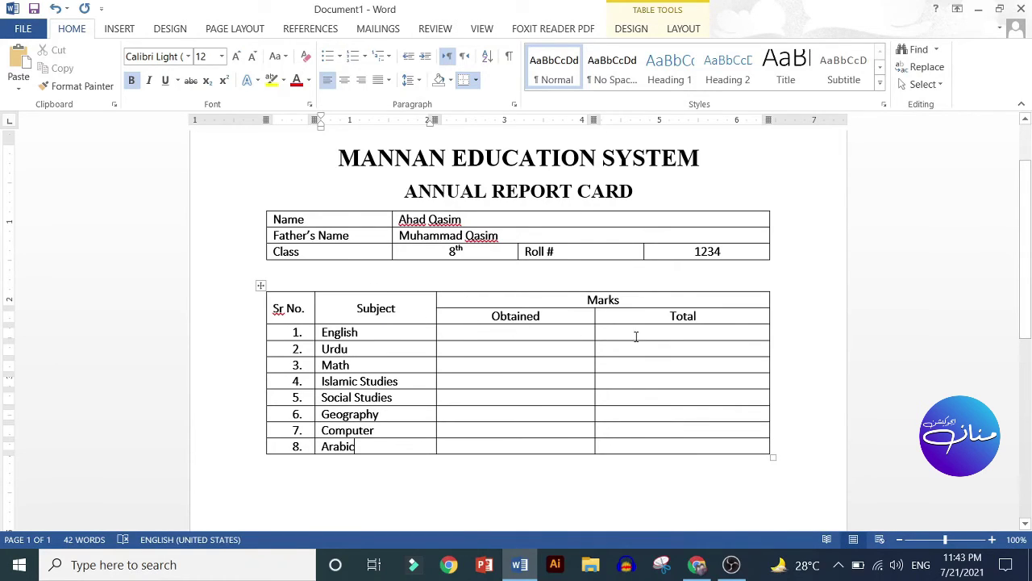
Enter 100 in the first Total cell and paste it into the remaining Total cells.
click(647, 329)
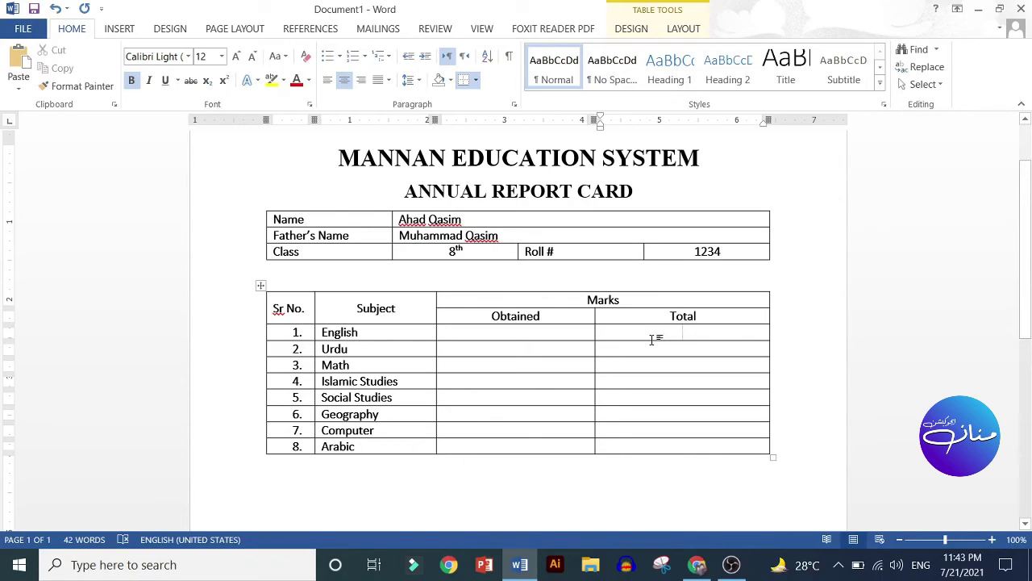
text(100)
key(Down)
key(ctrl+v)
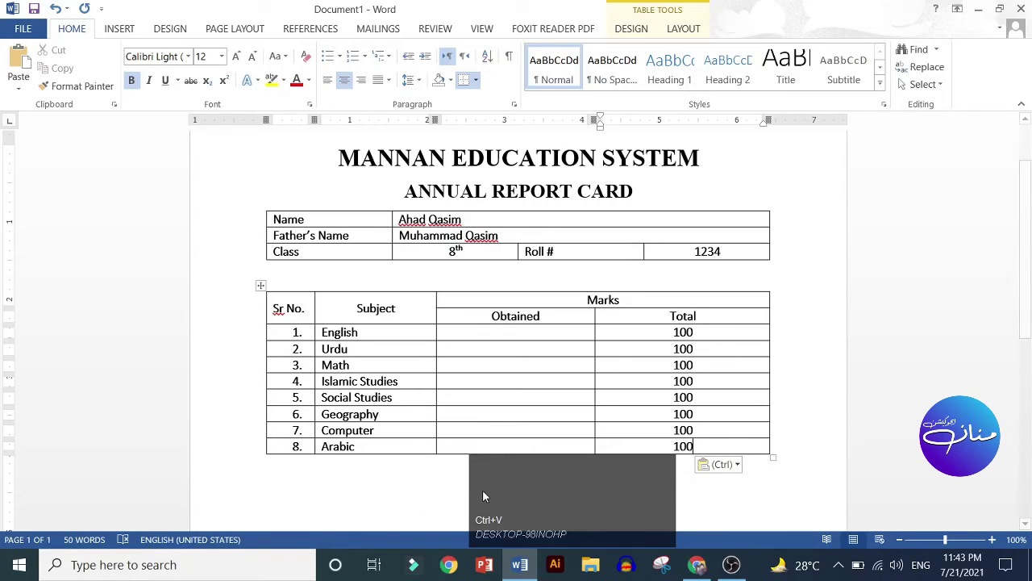
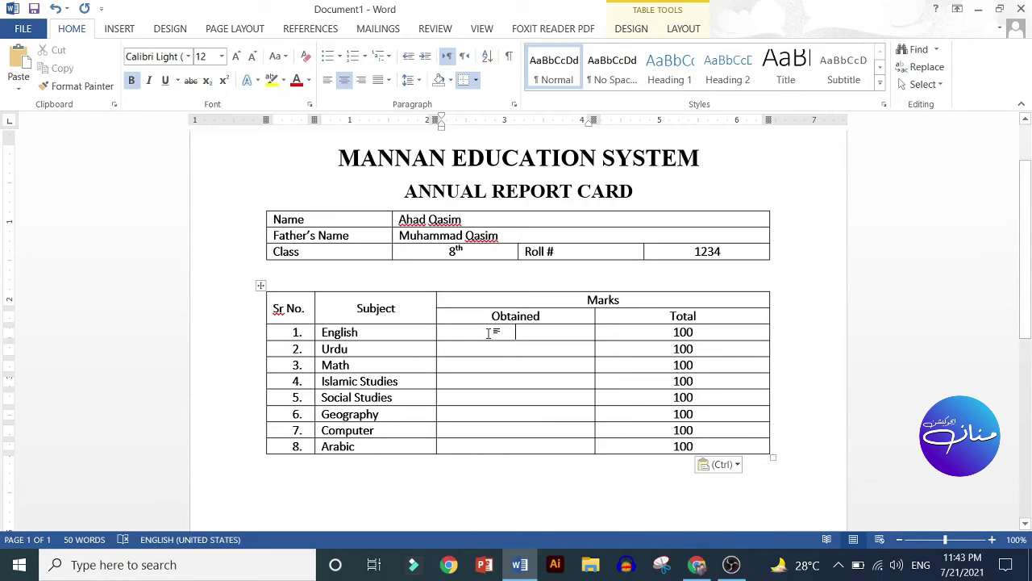
Enter 75 as English's obtained mark and move to Urdu's Obtained cell.
text(75)
key(Down)
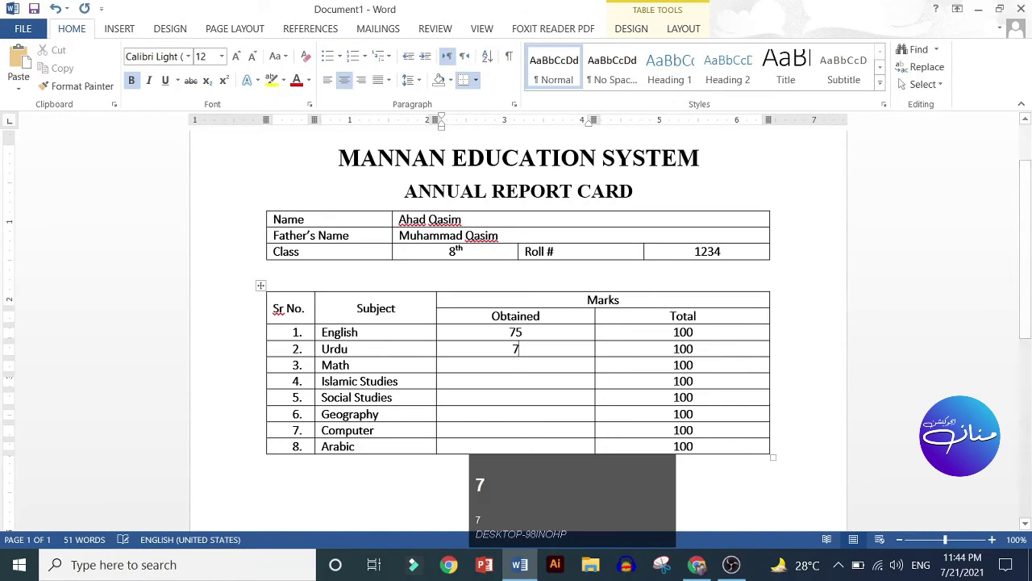
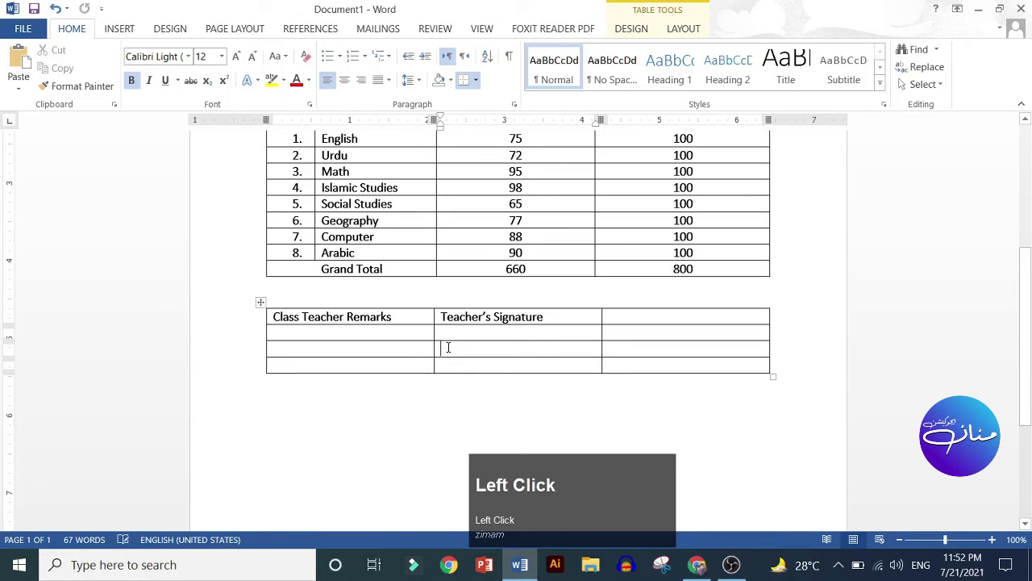
Paste the Principal's Signture label into the remarks table.
key(ctrl+v)
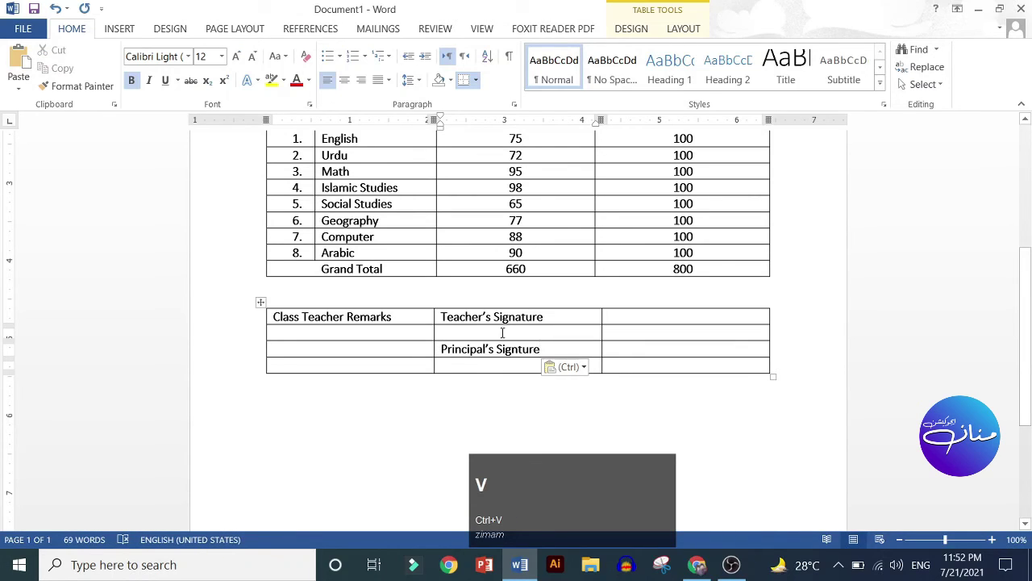
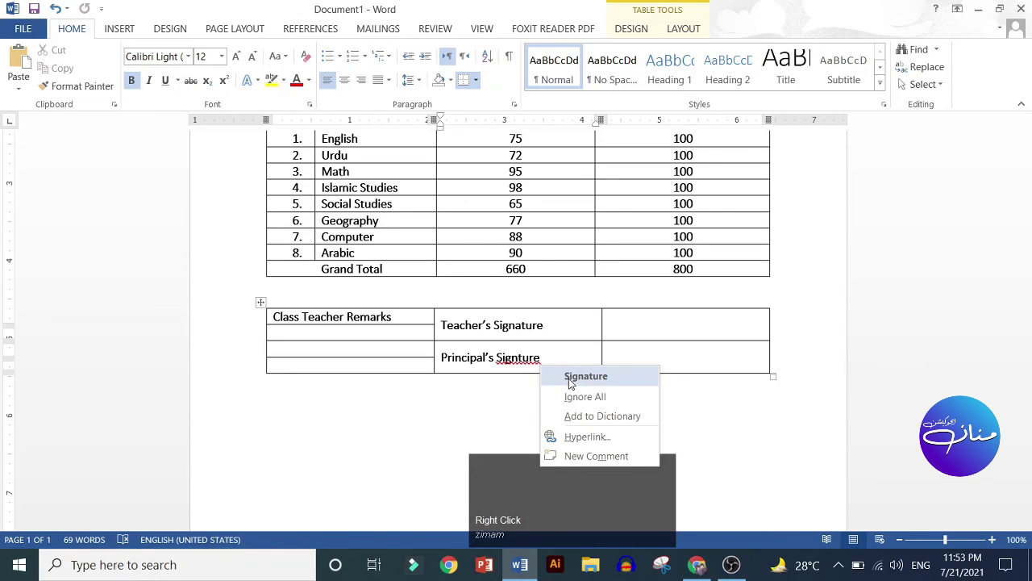
Correct the label to Principal's Signature and add a blank line between the title and student table.
click(573, 383)
scroll(up, 3)
scroll(up, 3)
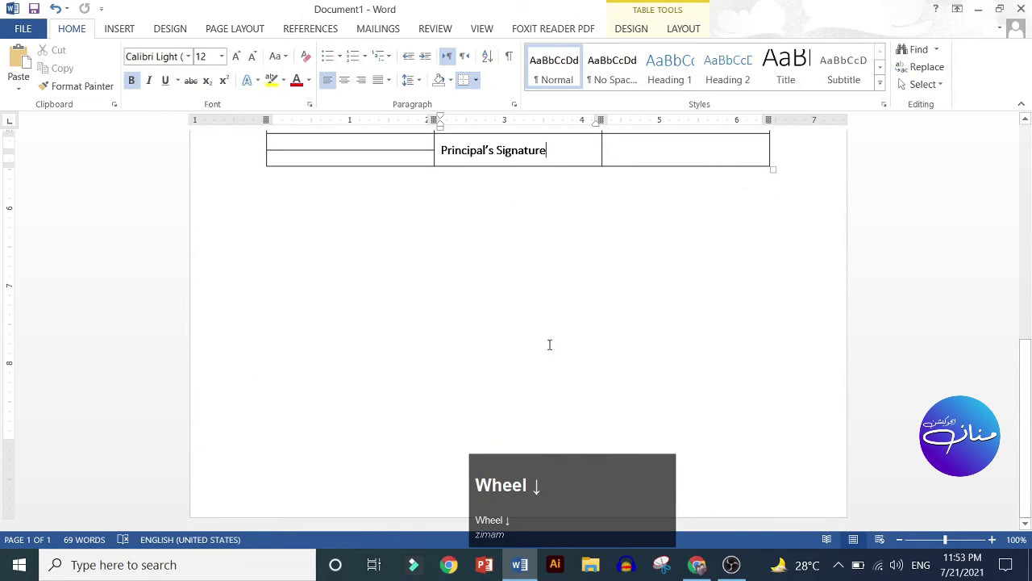
scroll(up, 3)
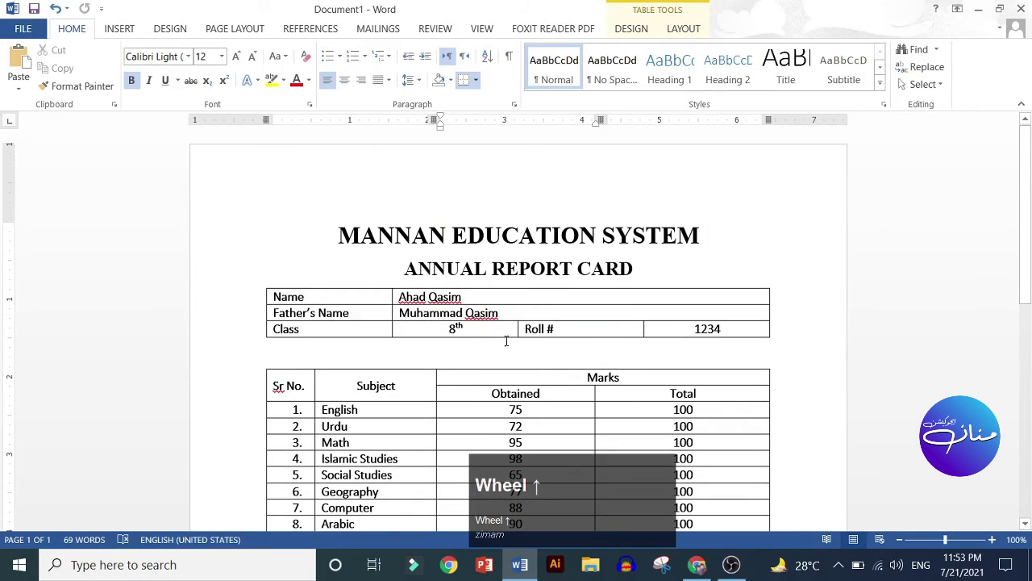
key(Return)
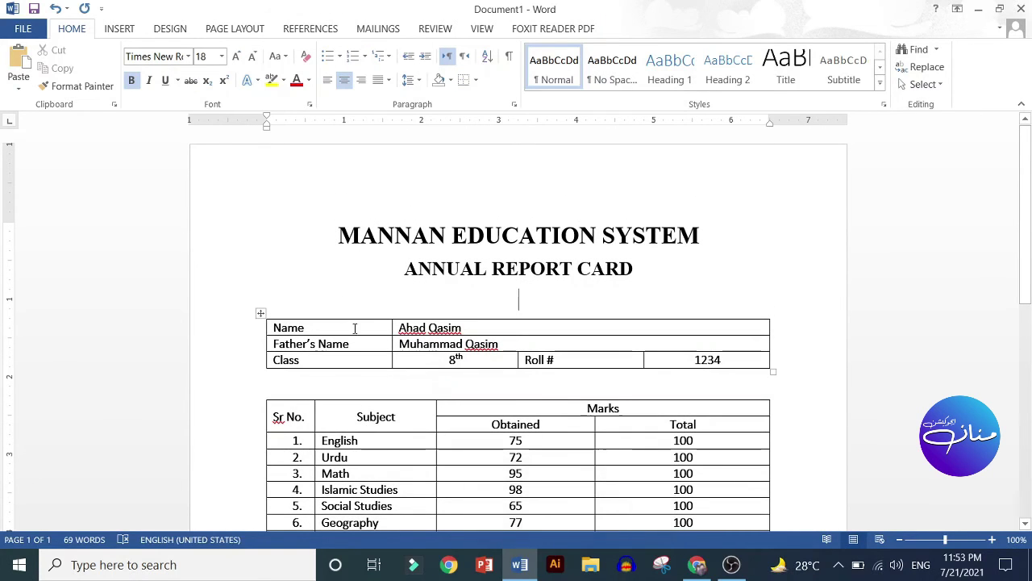
scroll(down, 3)
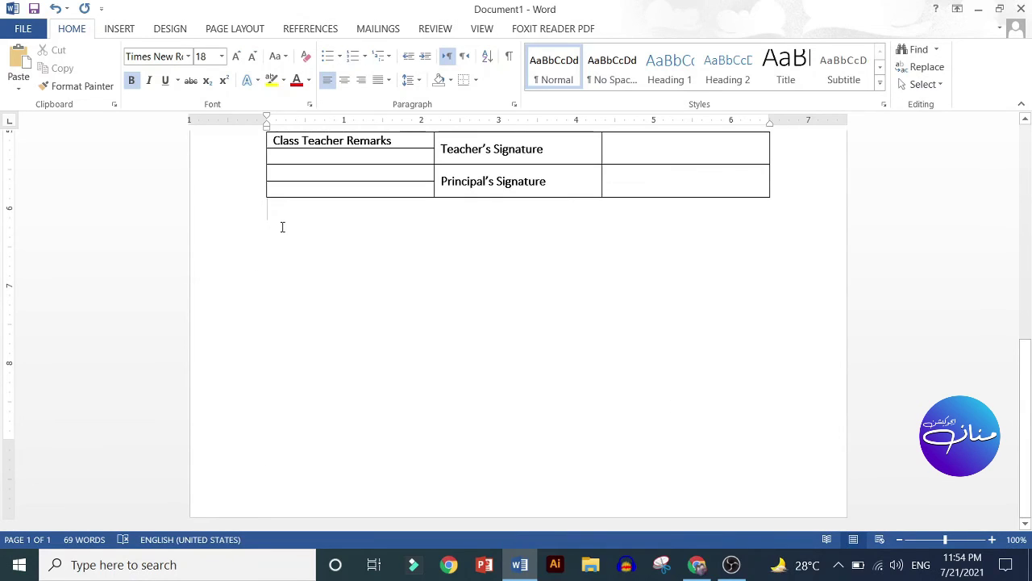
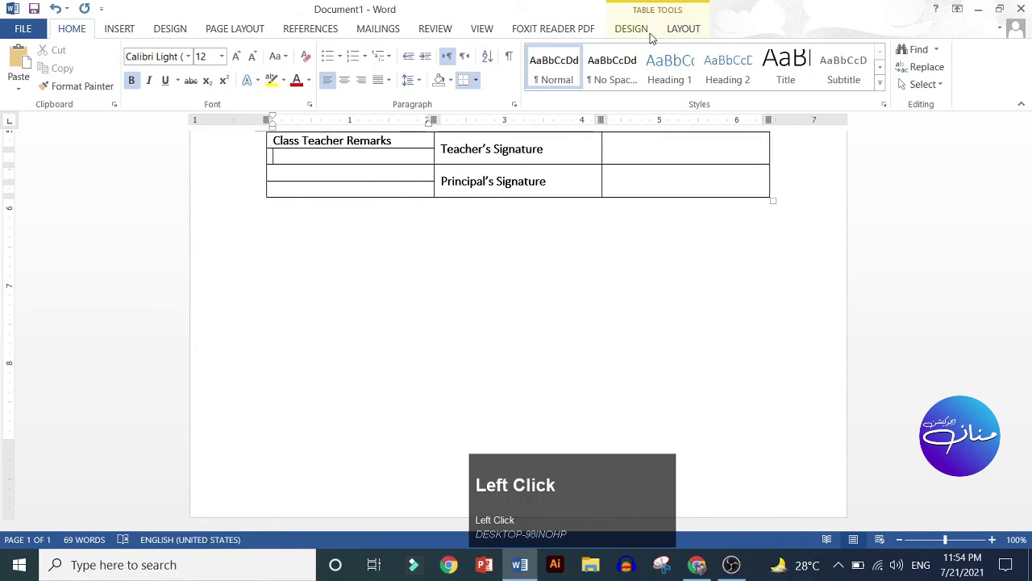
scroll(up, 3)
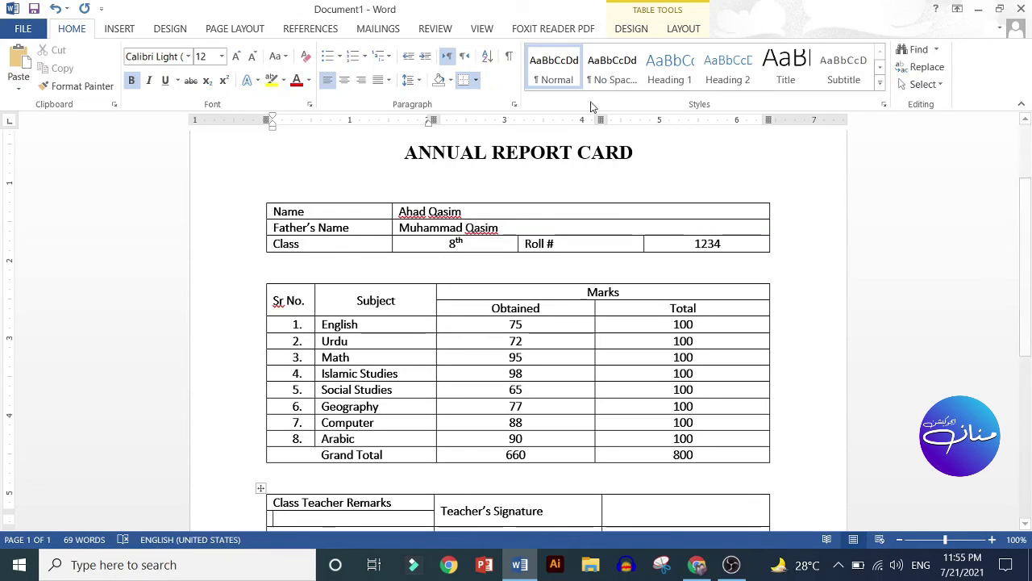
Apply a black-header grid table style to the marks table and select its header rows.
double_click(637, 32)
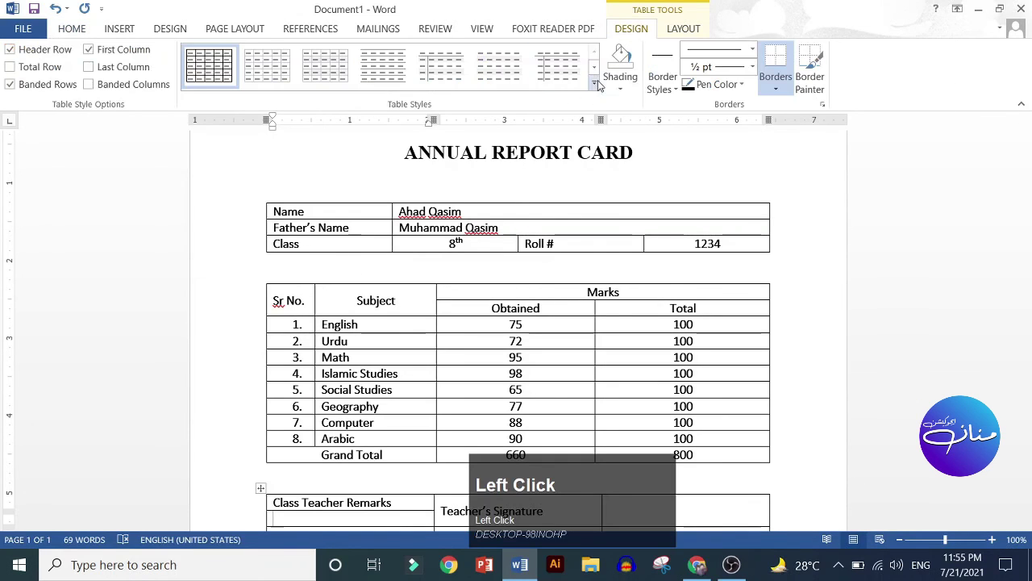
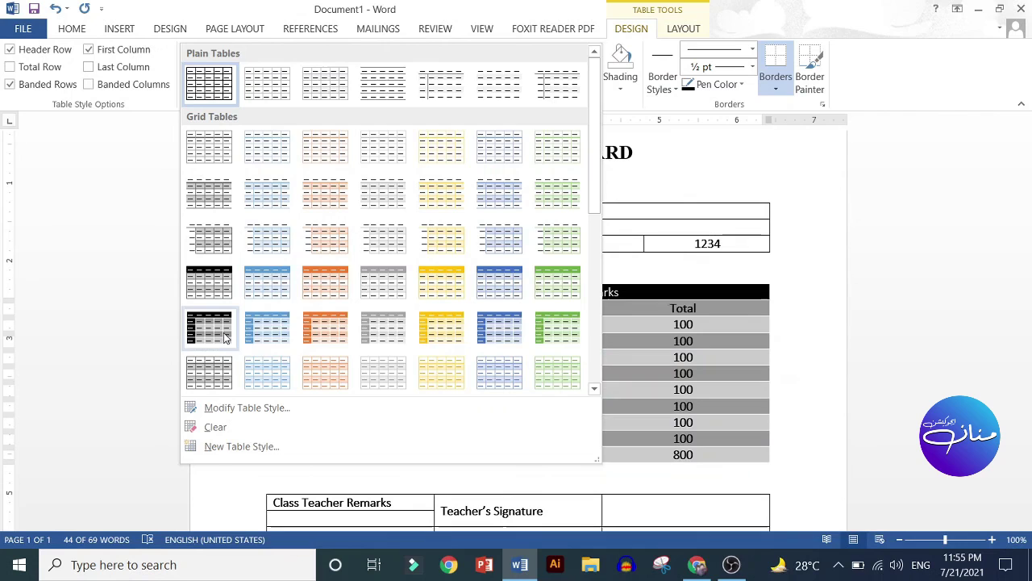
click(228, 337)
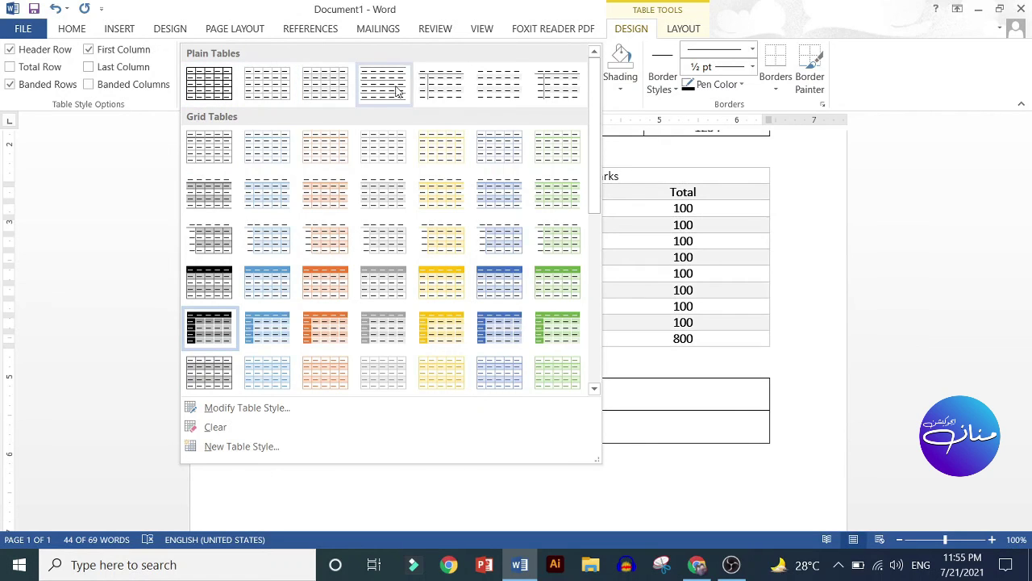
drag(601, 123, 212, 232)
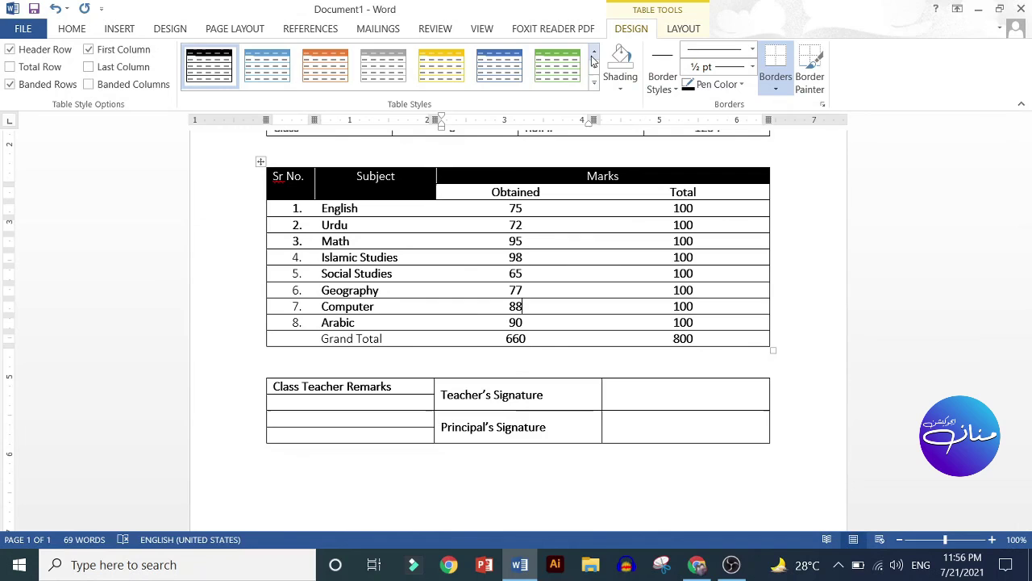
Switch the marks table to plain Table Grid and undo the black header shading.
double_click(595, 60)
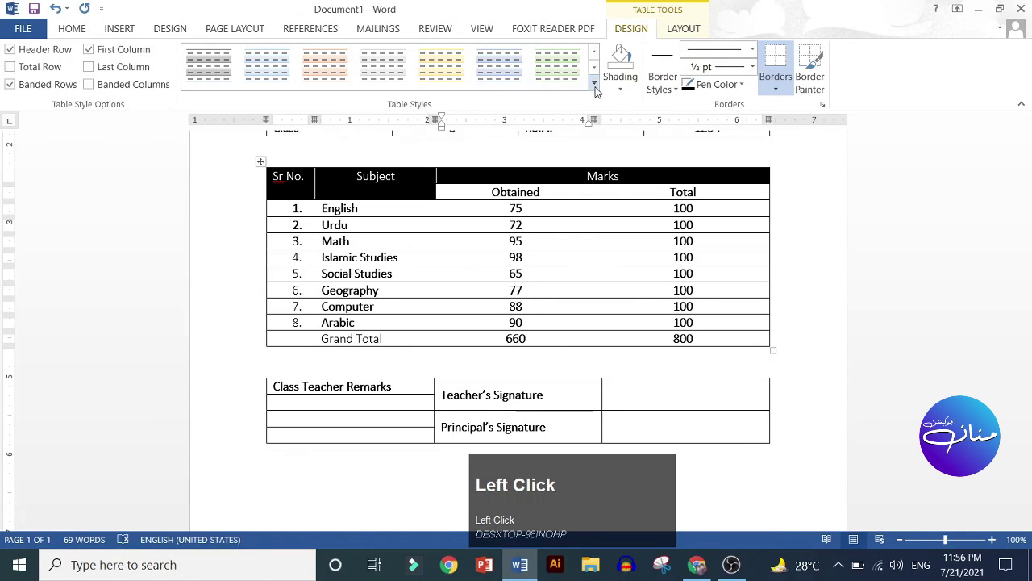
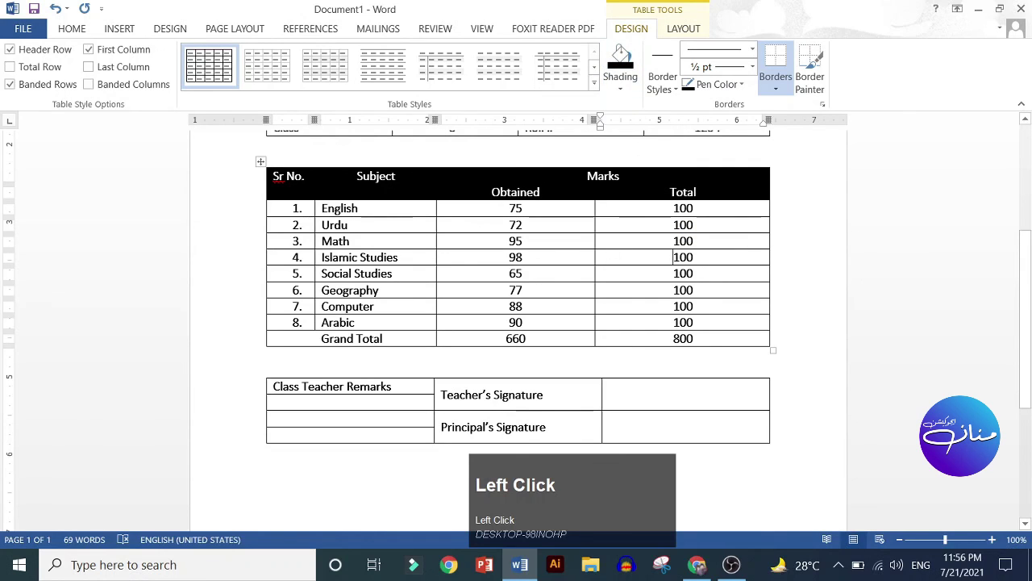
key(ctrl+z)
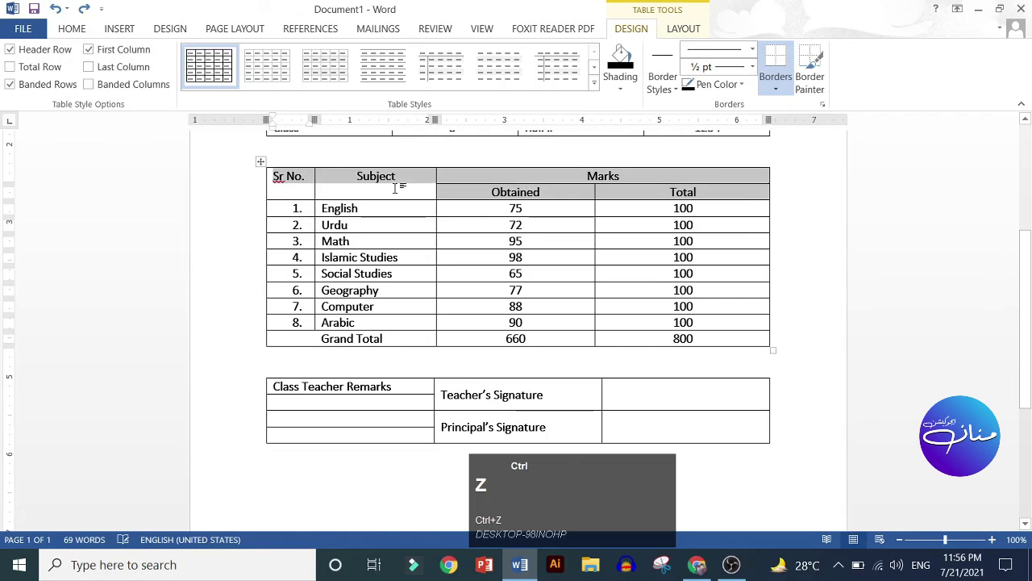
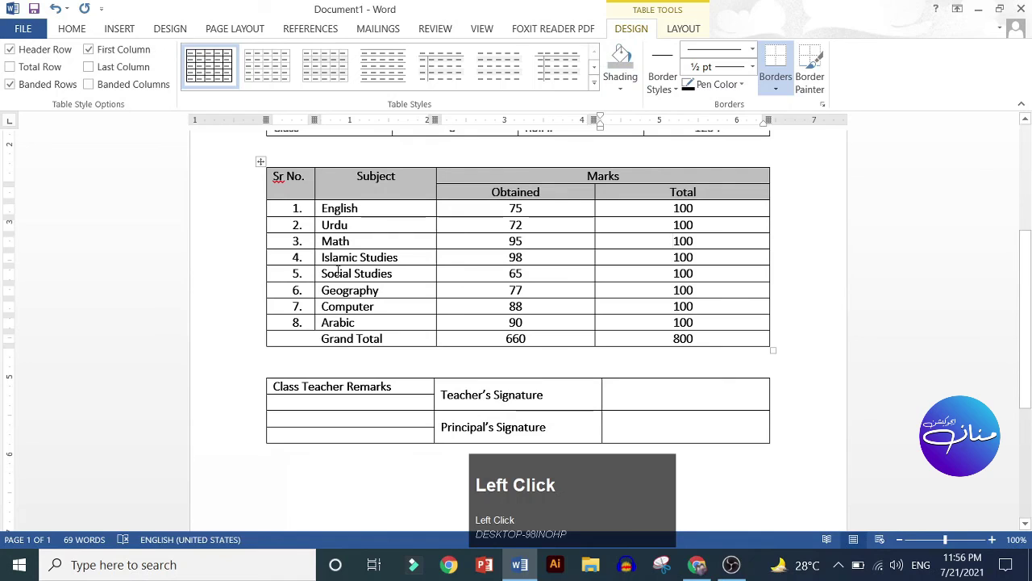
Scroll to the remarks table and place the cursor in the empty cell beside Teacher's Signature.
scroll(down, 3)
scroll(up, 3)
scroll(down, 3)
scroll(up, 3)
scroll(down, 3)
scroll(up, 3)
scroll(up, 3)
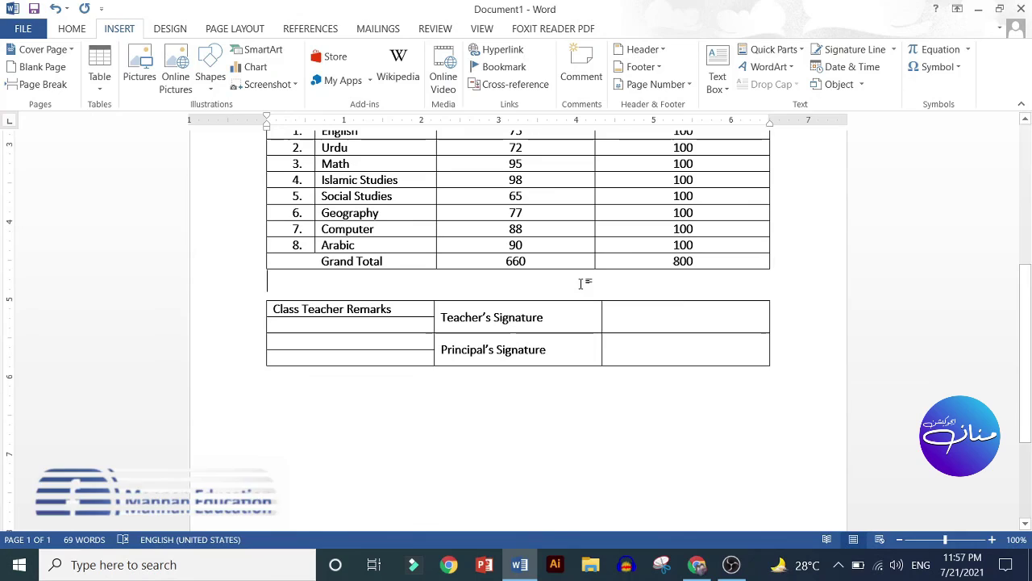
click(663, 316)
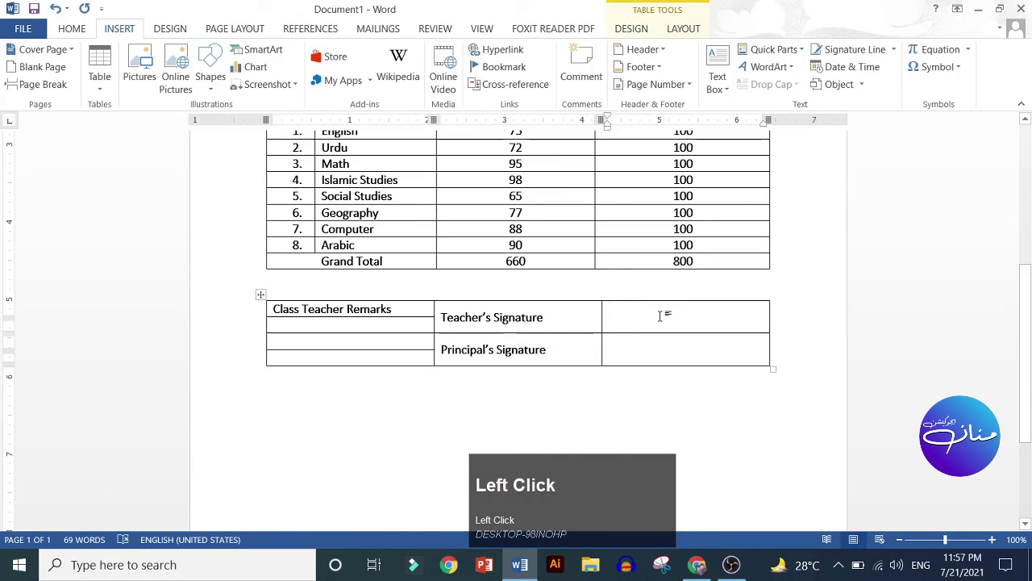